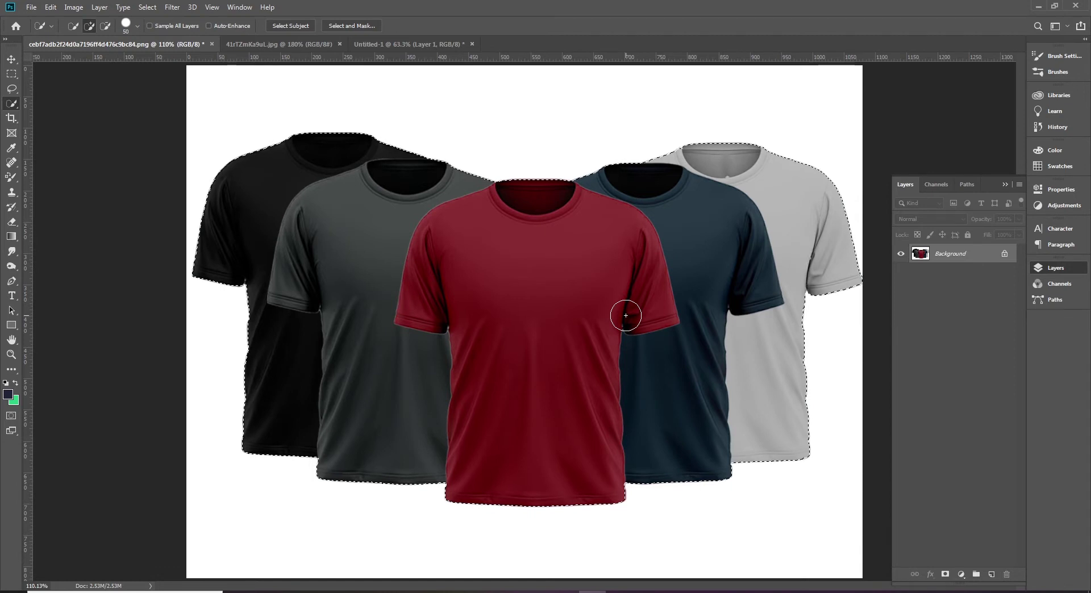
Step: Undo the over-wide selection so only the red shirt is selected, dismissing the feather warning
key(ctrl+z)
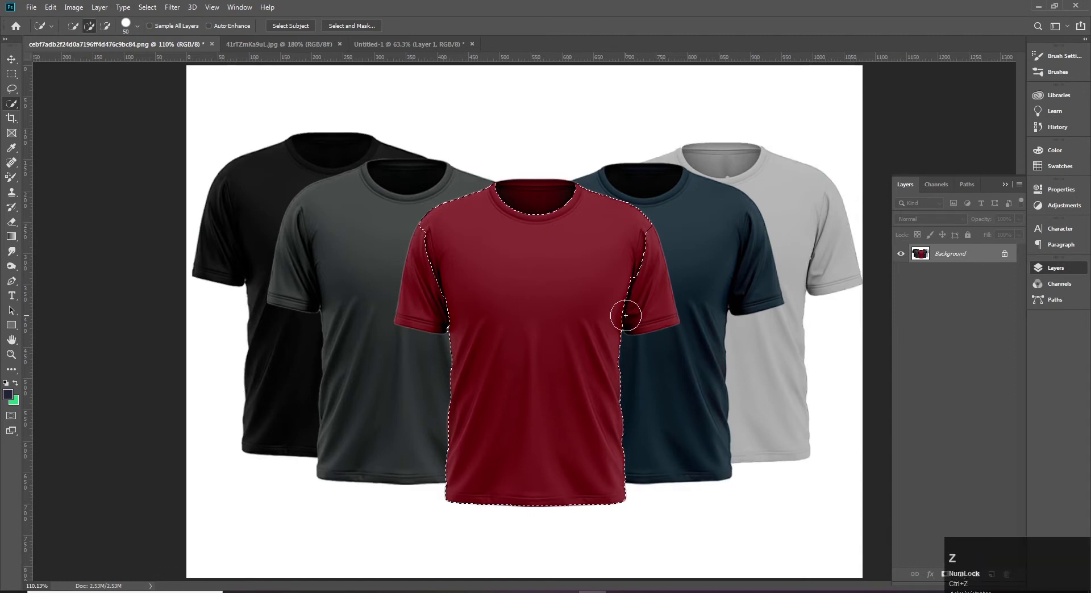
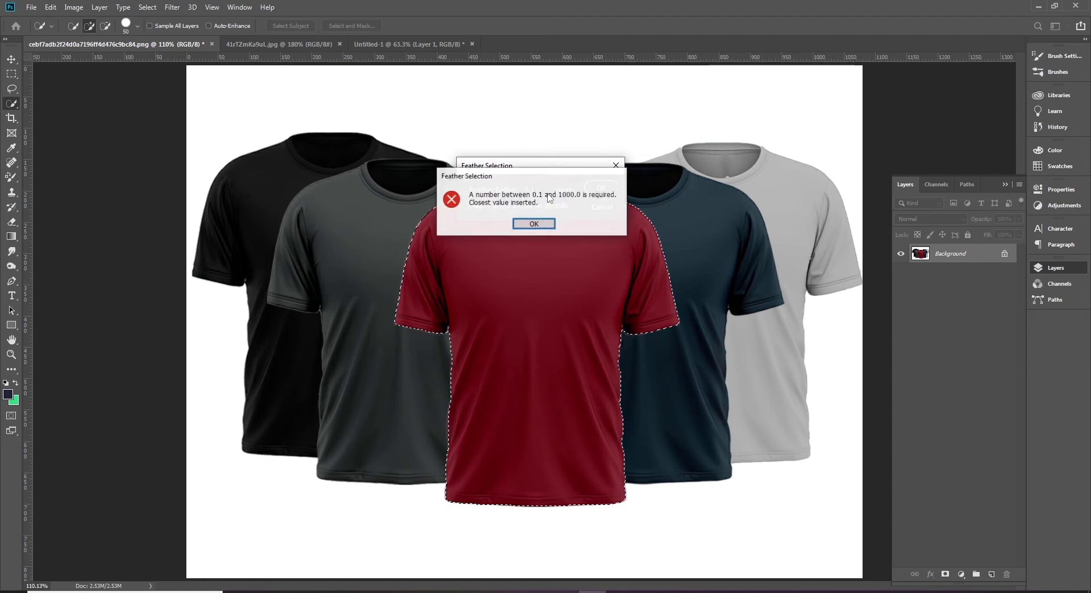
key(Return)
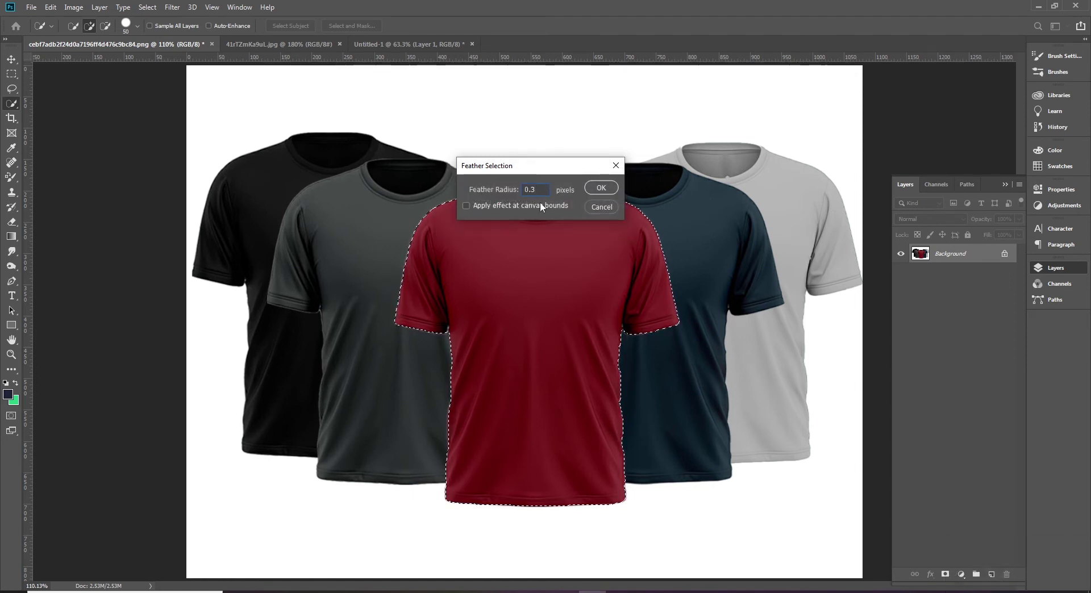
Step: Apply the 0.3 px feather, copy the red shirt to a new layer and hide the Background layer
click(600, 188)
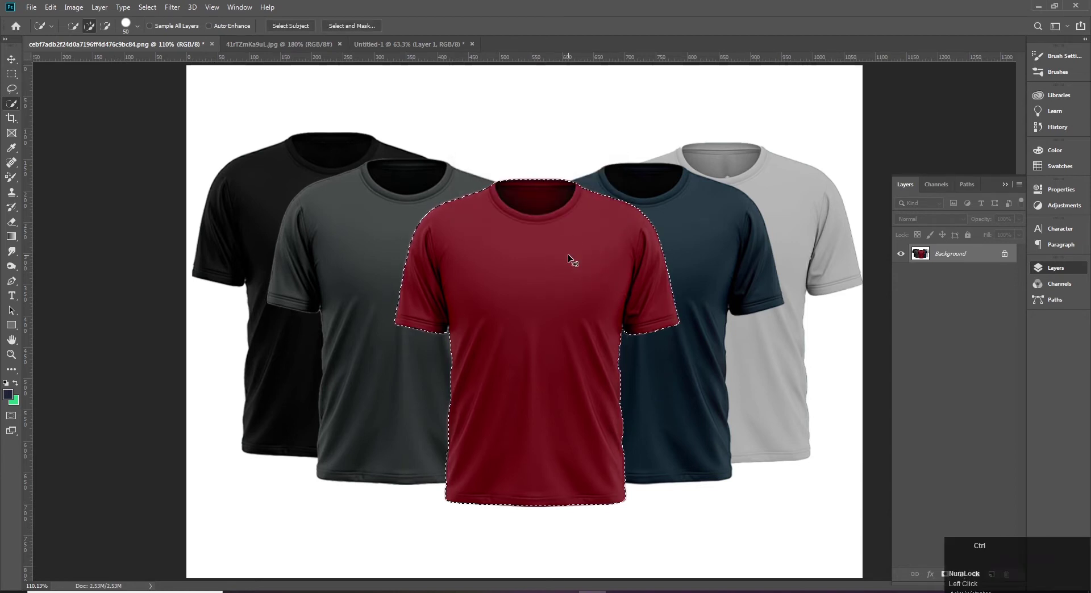
key(ctrl+j)
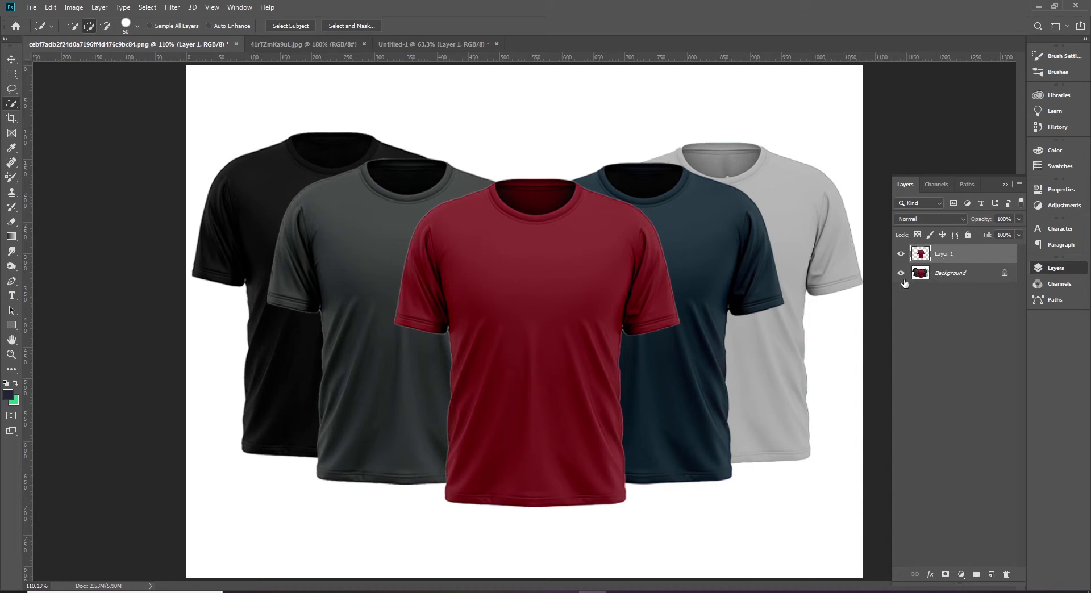
click(900, 279)
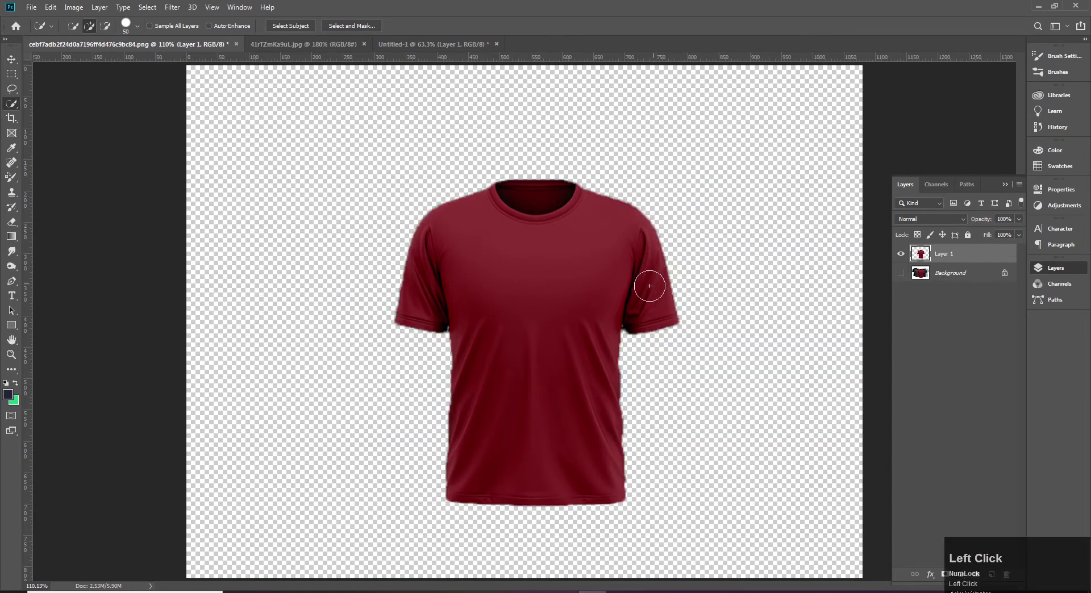
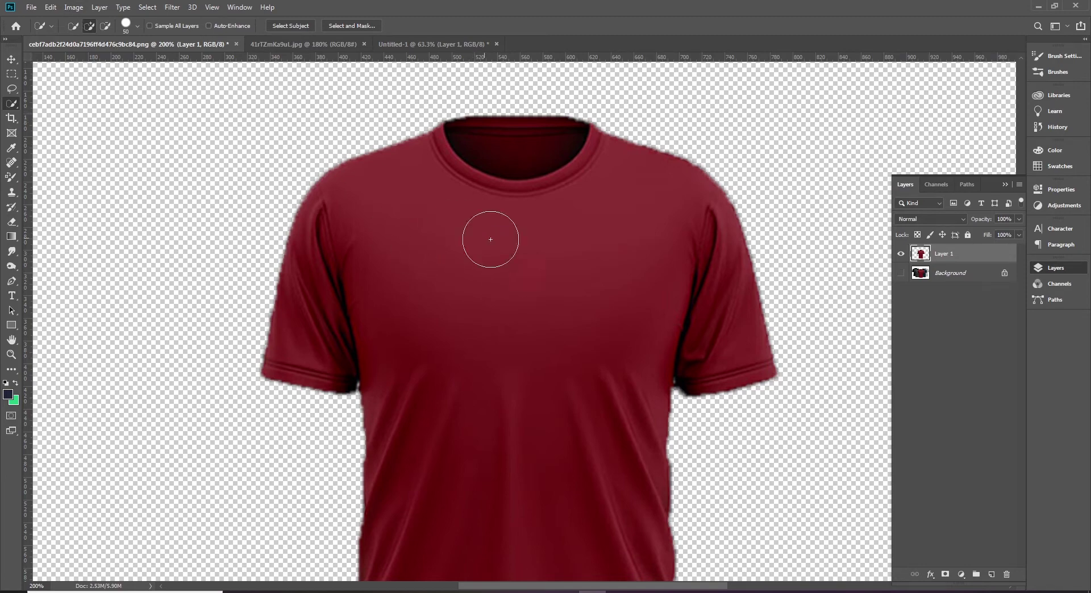
Step: With the Move tool active, review the Defringe matting dialog for the shirt layer and close it
click(16, 67)
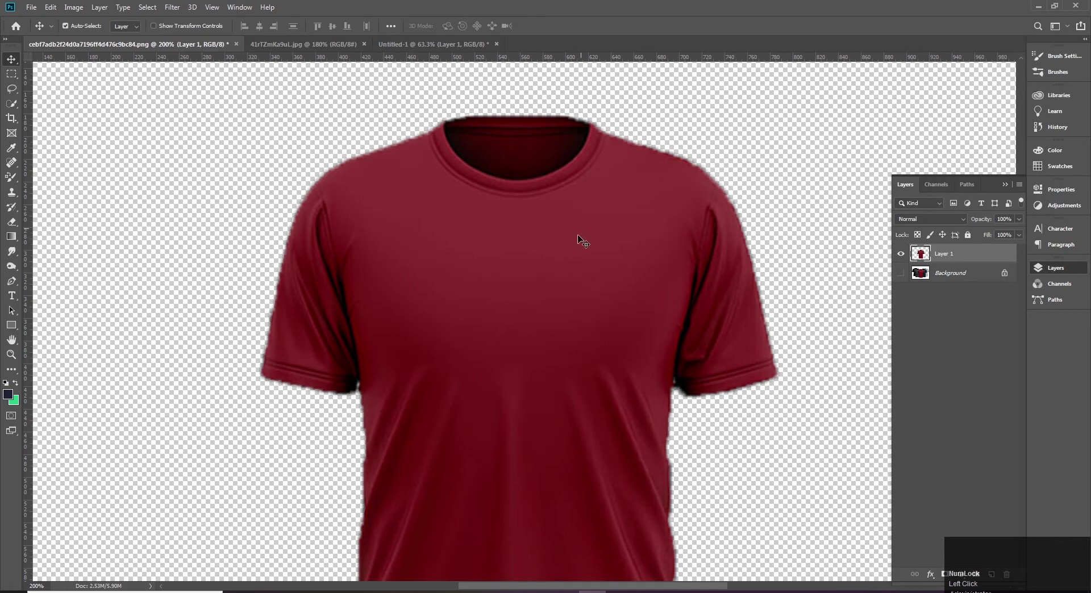
click(639, 276)
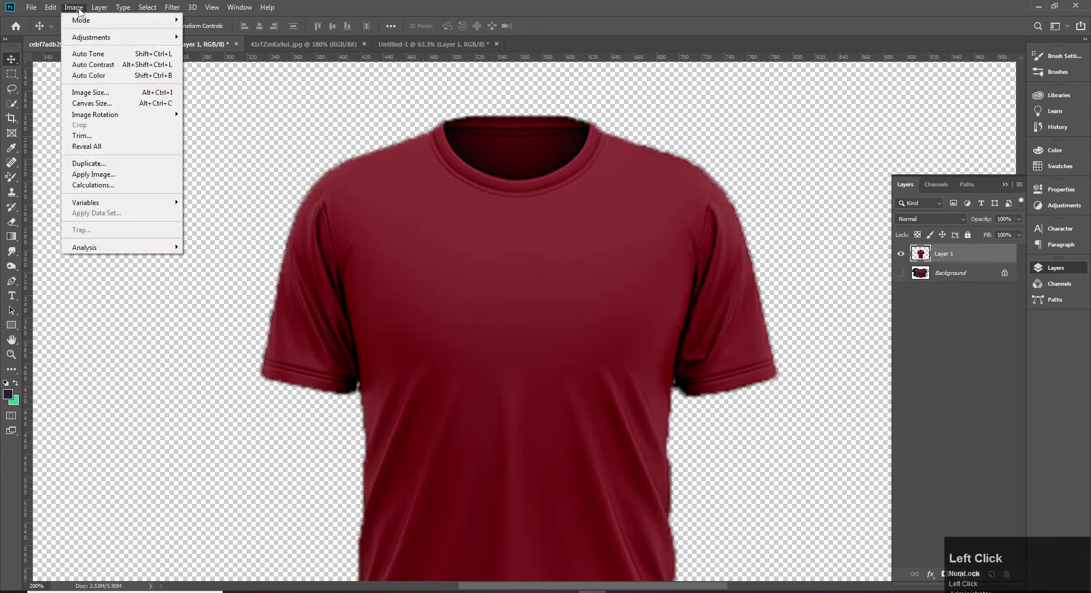
double_click(124, 460)
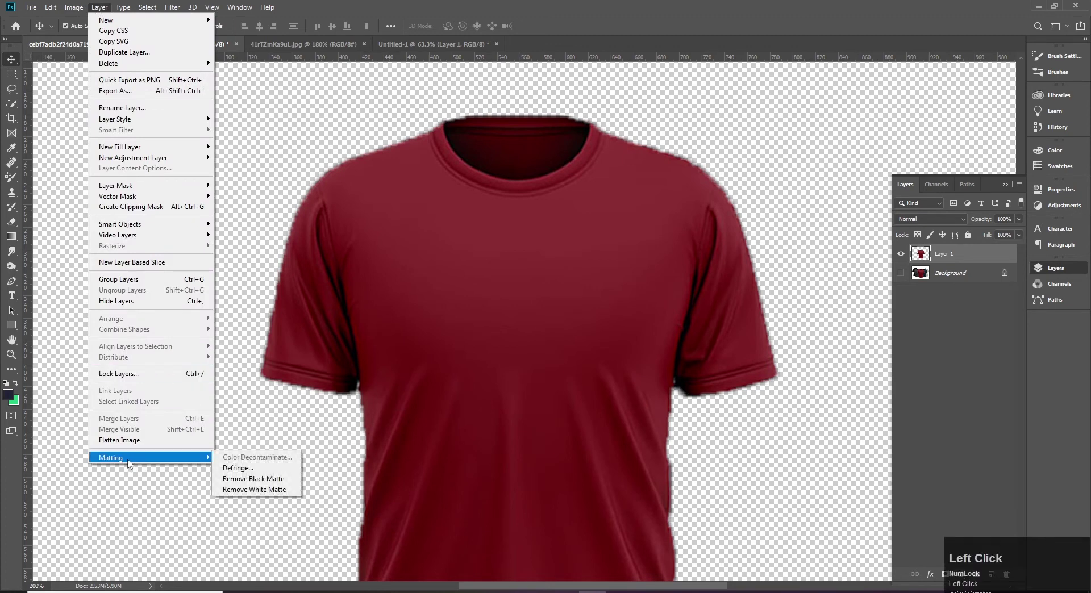
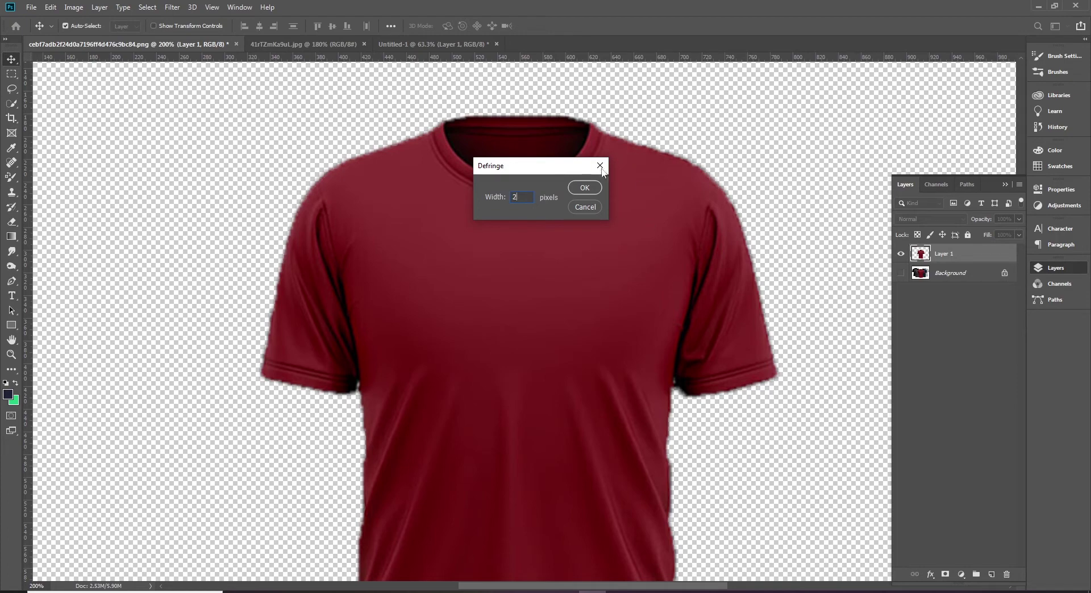
click(582, 193)
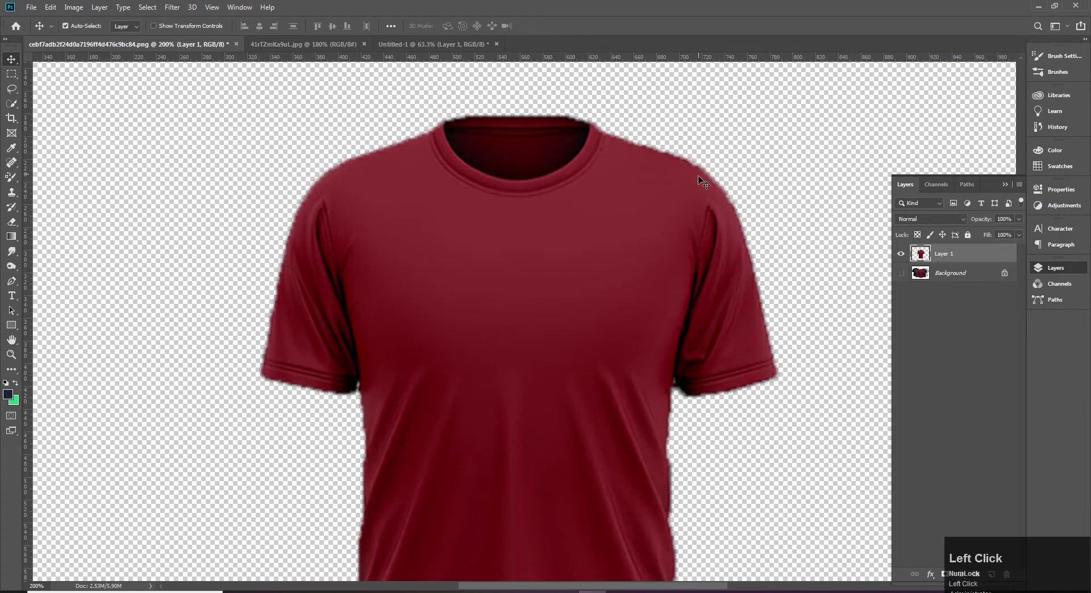
Step: Zoom back out so the whole isolated shirt is in view
double_click(608, 315)
key(ctrl+space)
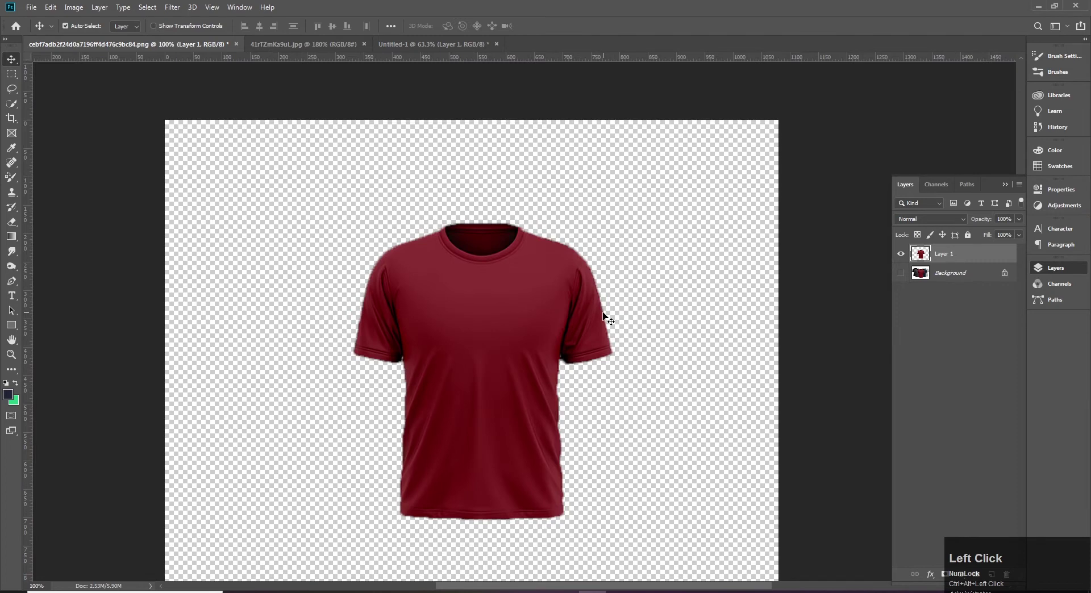
click(534, 307)
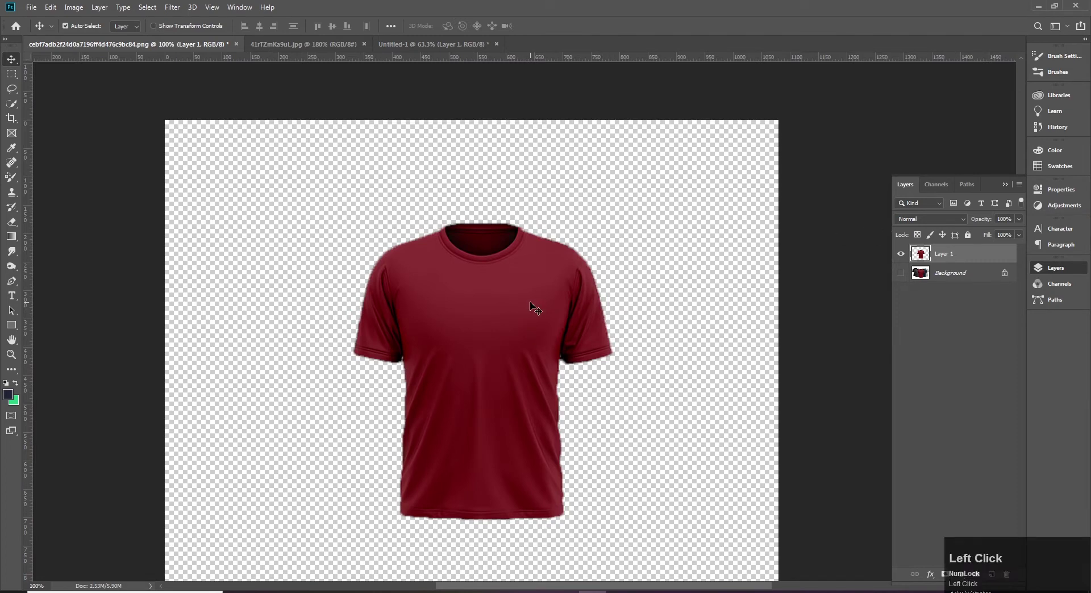
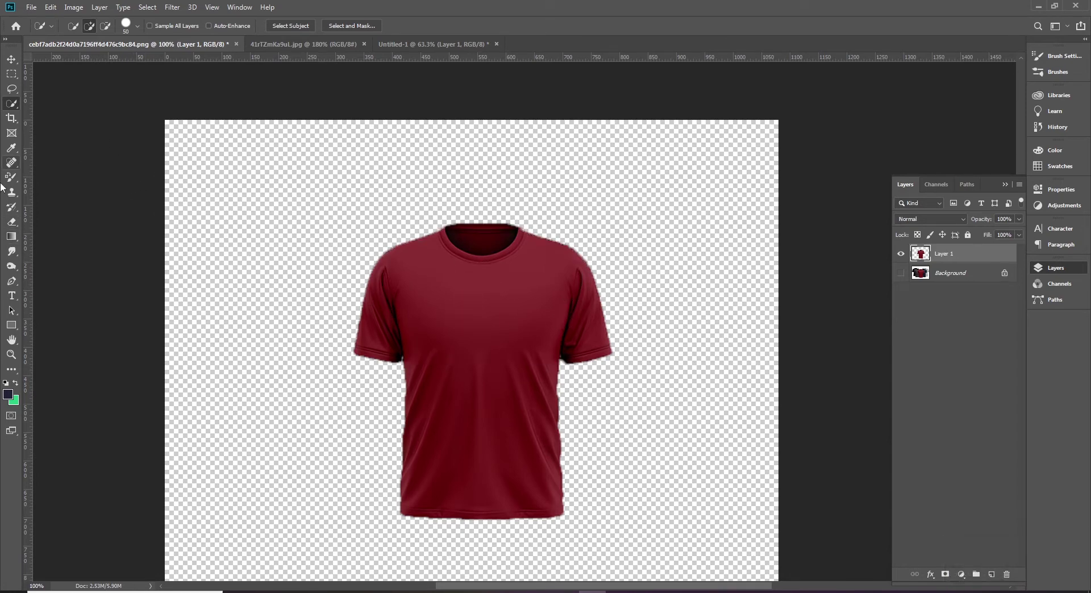
Step: Choose the Color Replacement Tool from the brush flyout, ready to paint the shirt navy
drag(19, 184, 93, 206)
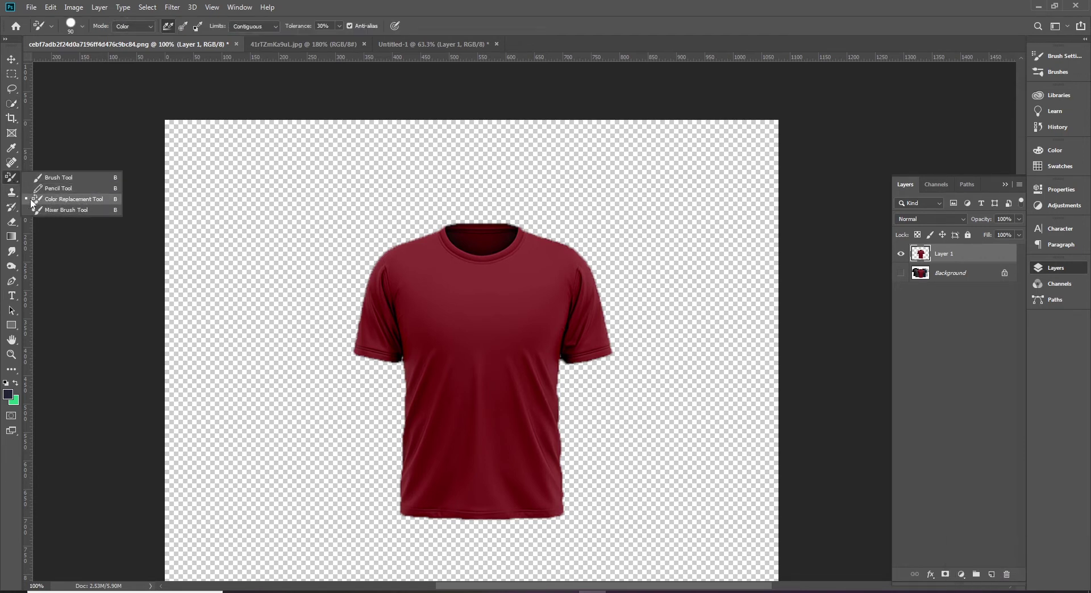
click(85, 205)
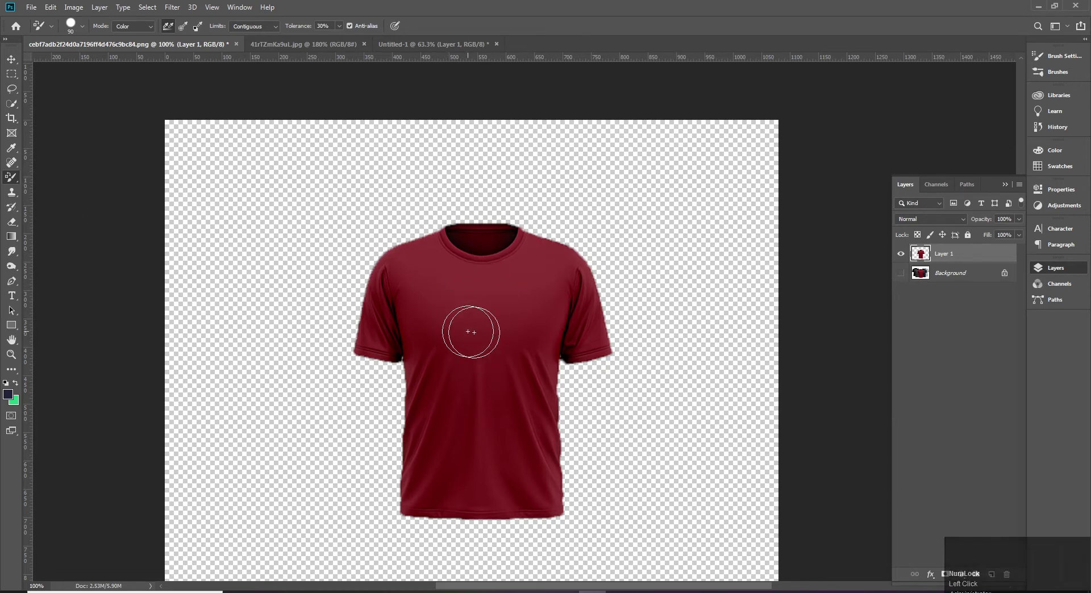
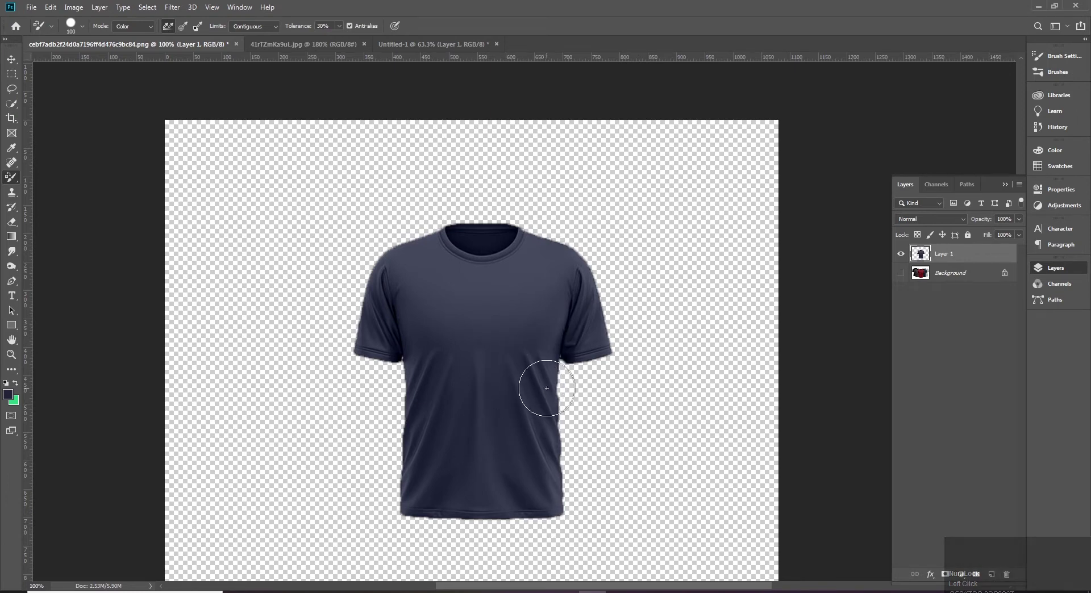
Step: Undo and redo the navy recolour, show the Background photo, then hide the navy Layer 1 copy
text(zv)
key(ctrl+z)
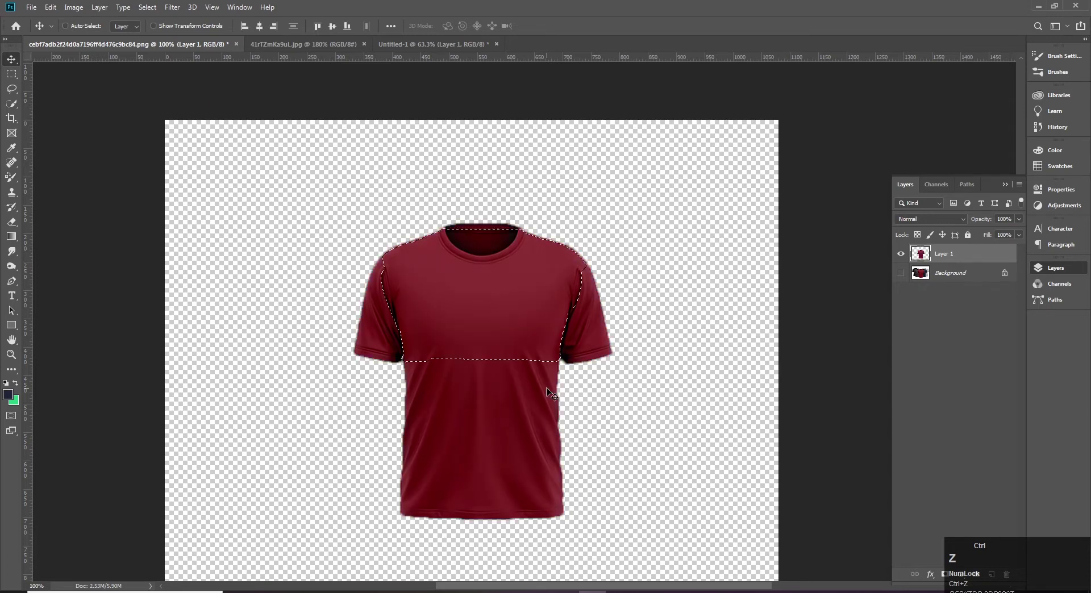
key(ctrl+shift+z)
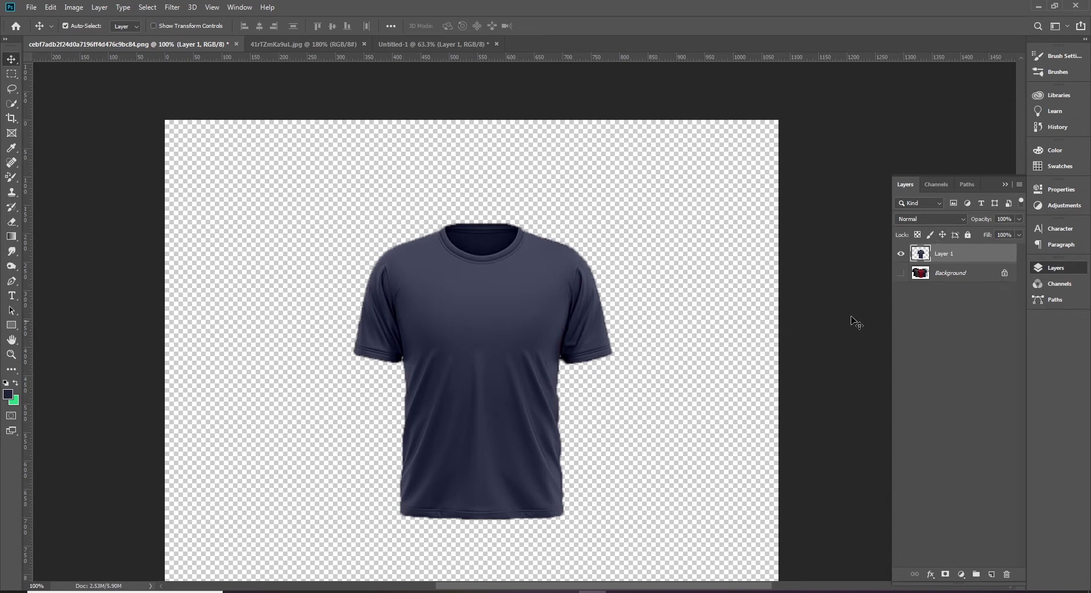
double_click(901, 277)
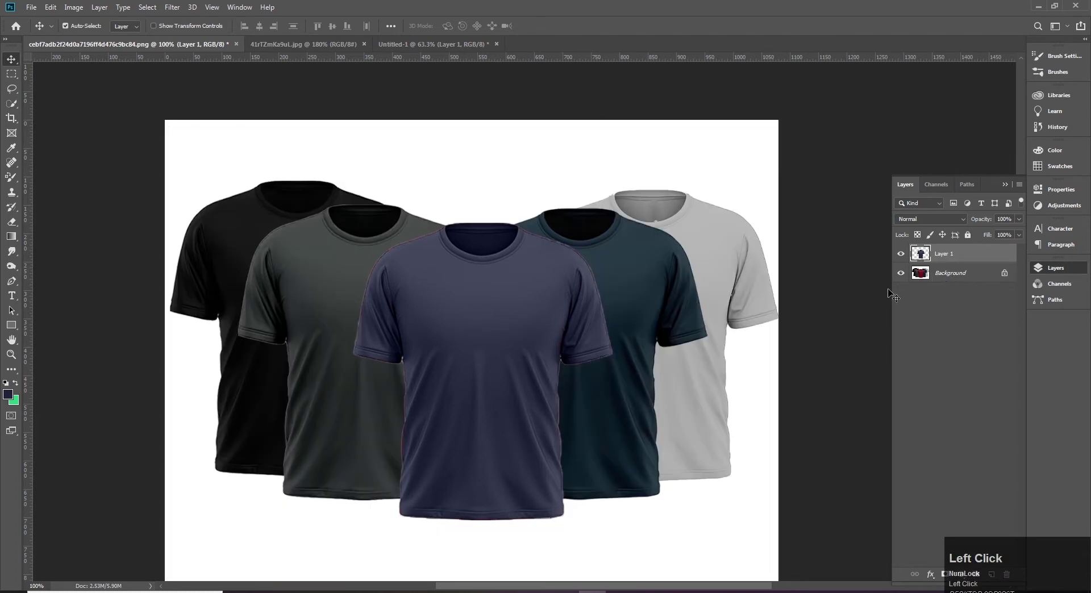
click(902, 261)
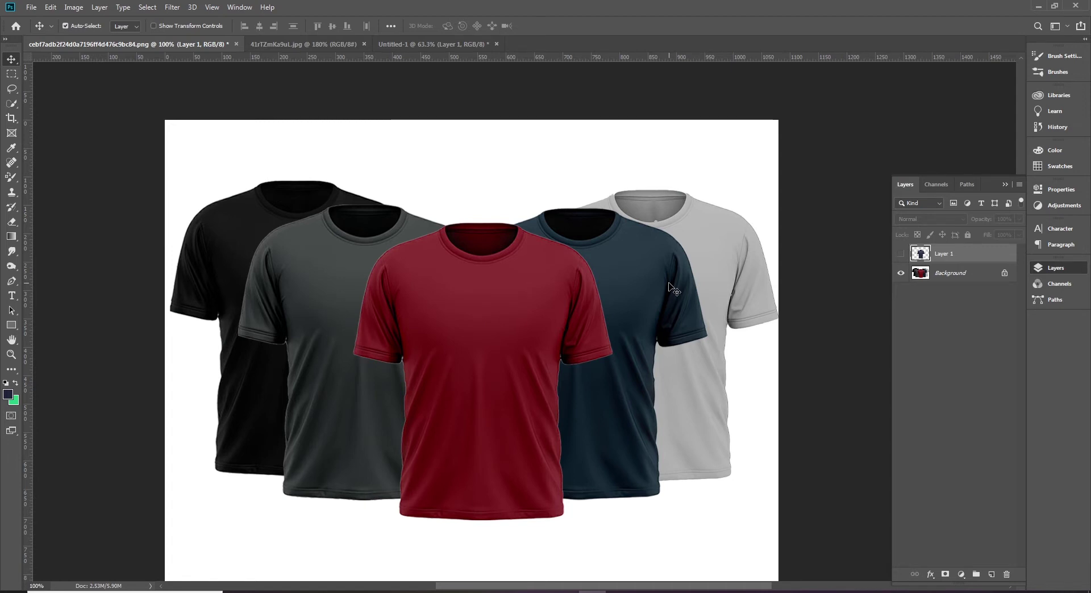
Step: Make the original Background photo layer active for tinting the grey shirt
click(732, 231)
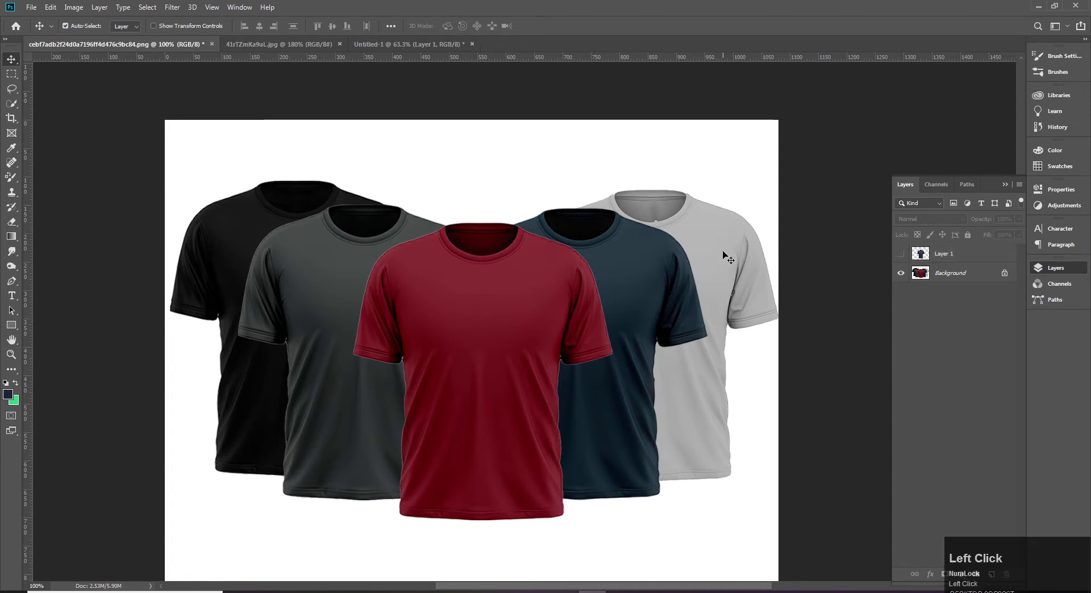
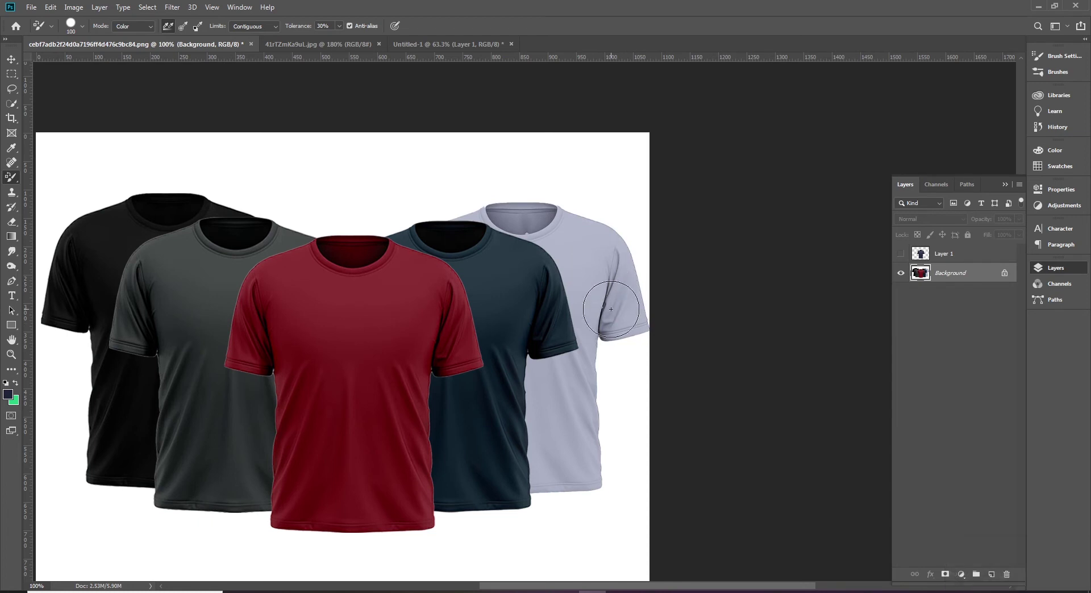
Step: Undo and reapply the lavender tint, deselect, and keep the navy copy hidden
key(ctrl+z)
key(ctrl+z)
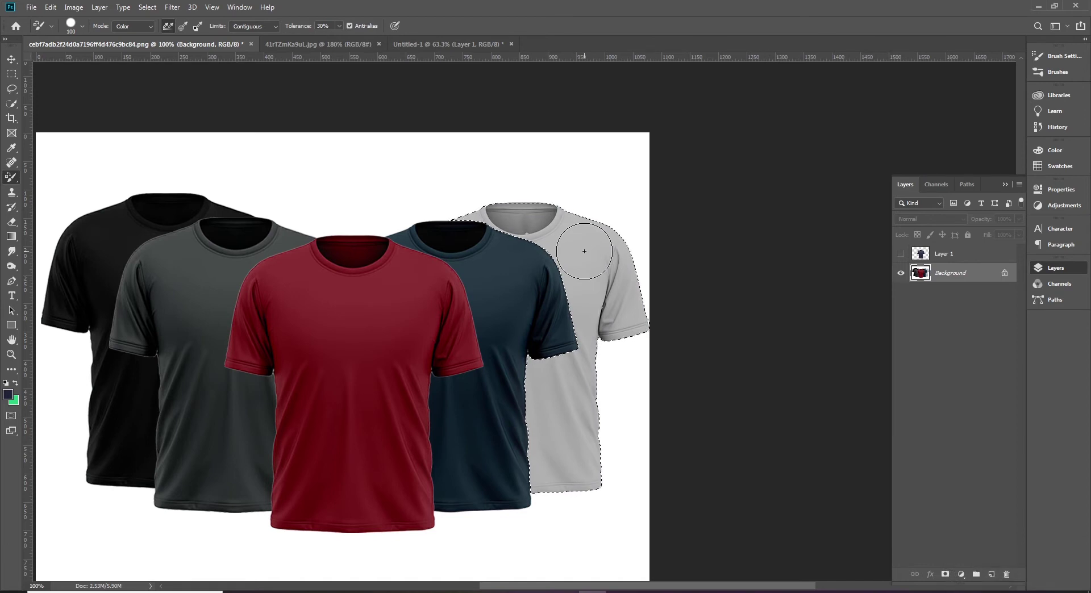
key(ctrl+shift+z)
key(ctrl+d)
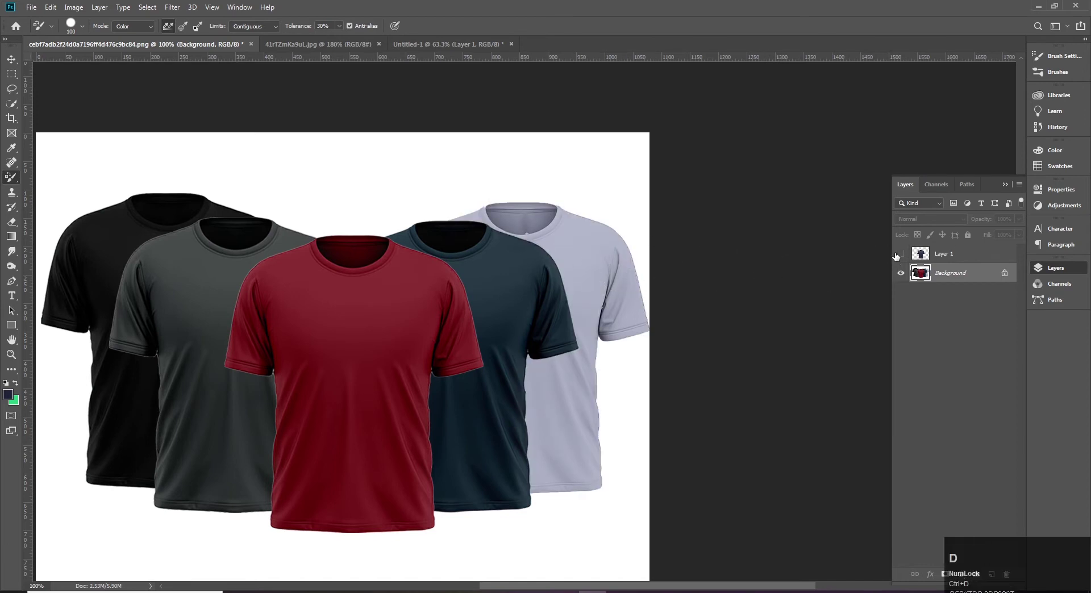
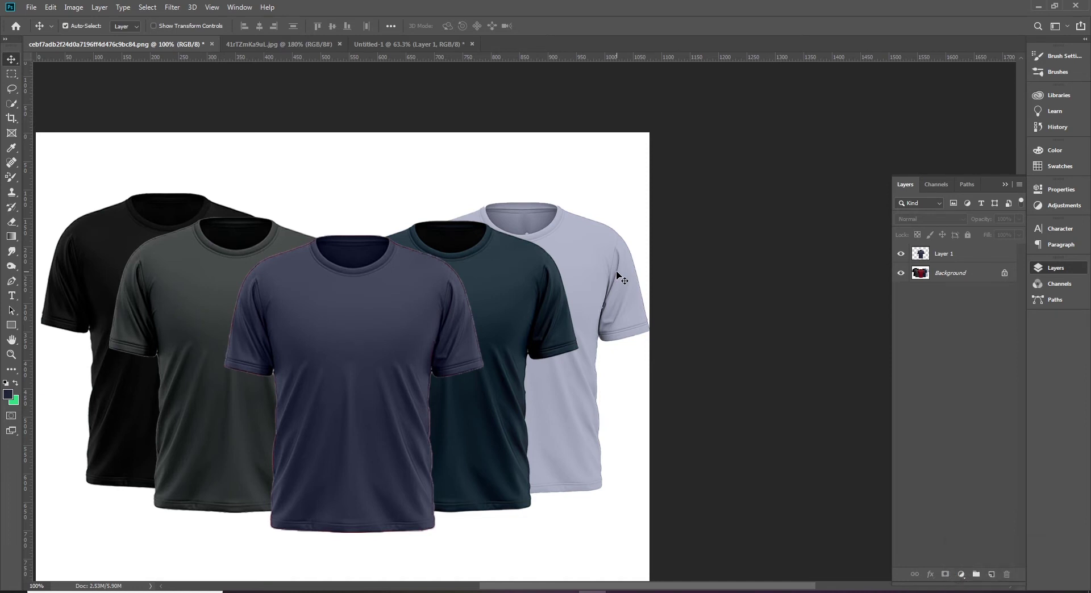
key(ctrl+z)
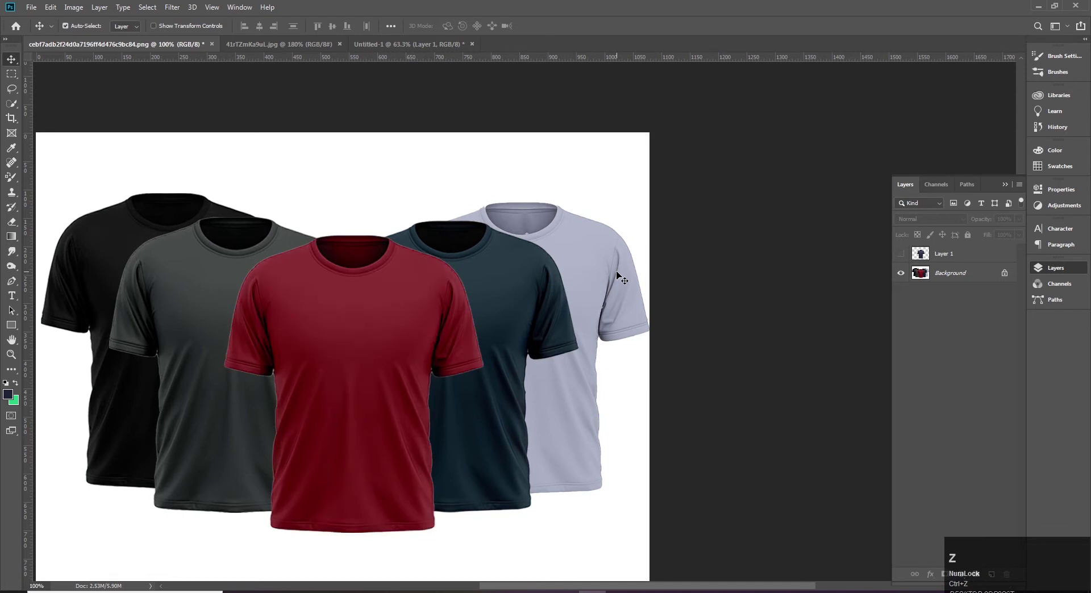
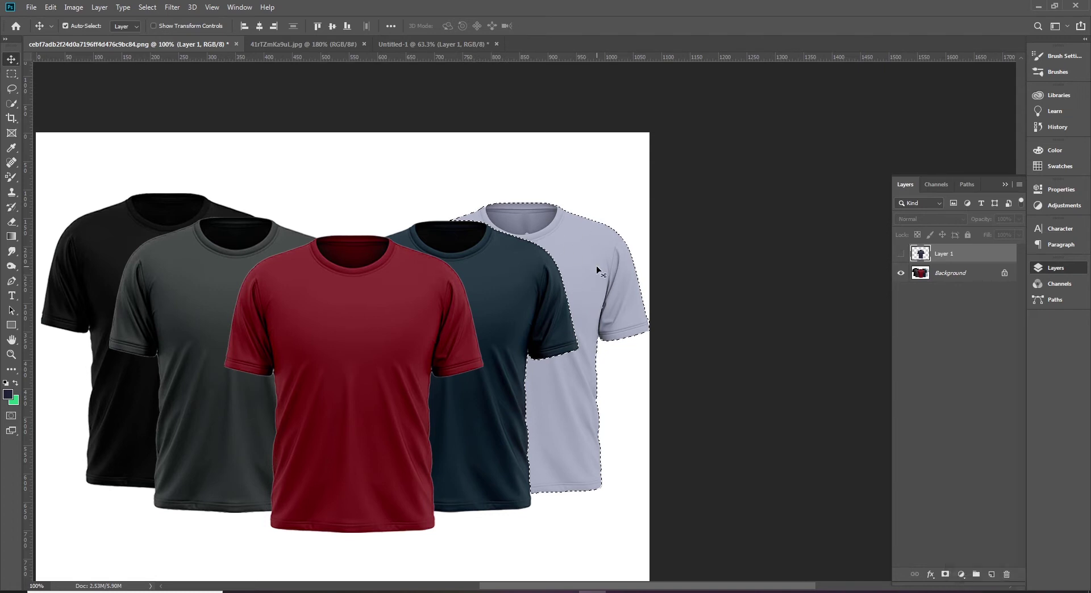
key(ctrl+z)
Step: Bring up the Feather dialog (Shift+F6) for the lavender shirt selection at 0.3 px
key(shift+F6)
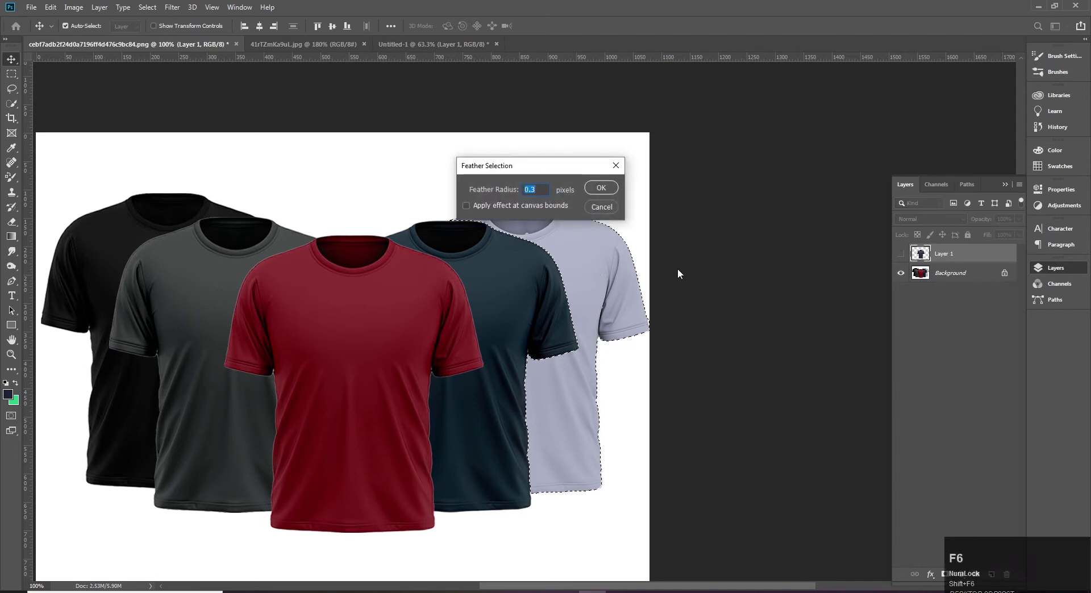
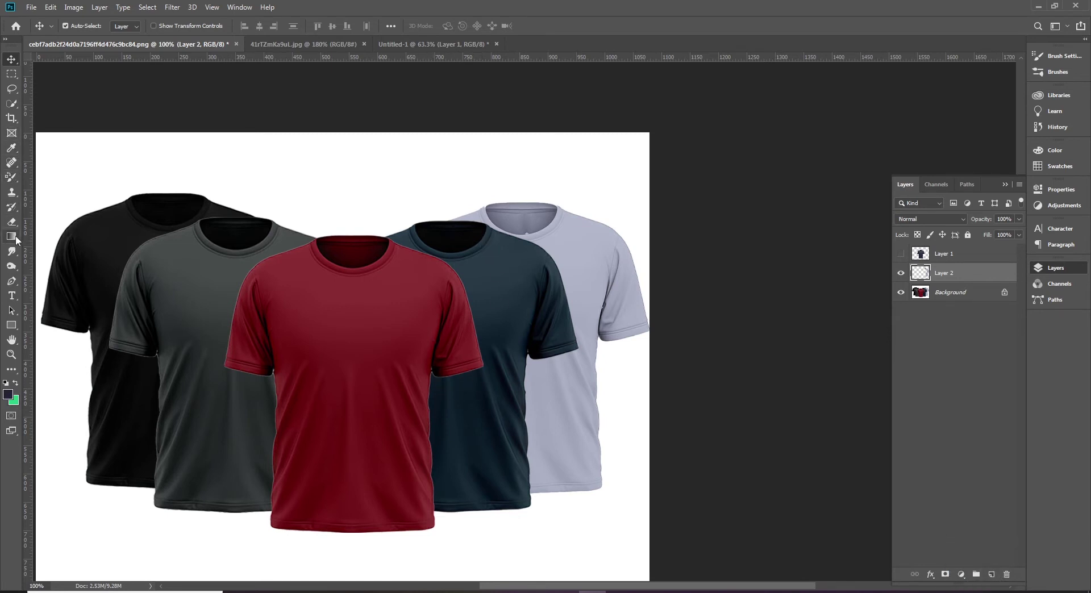
Step: Draw a dark navy square swatch, move it beside the lavender shirt and start Hue/Saturation
drag(13, 327, 527, 281)
key(v)
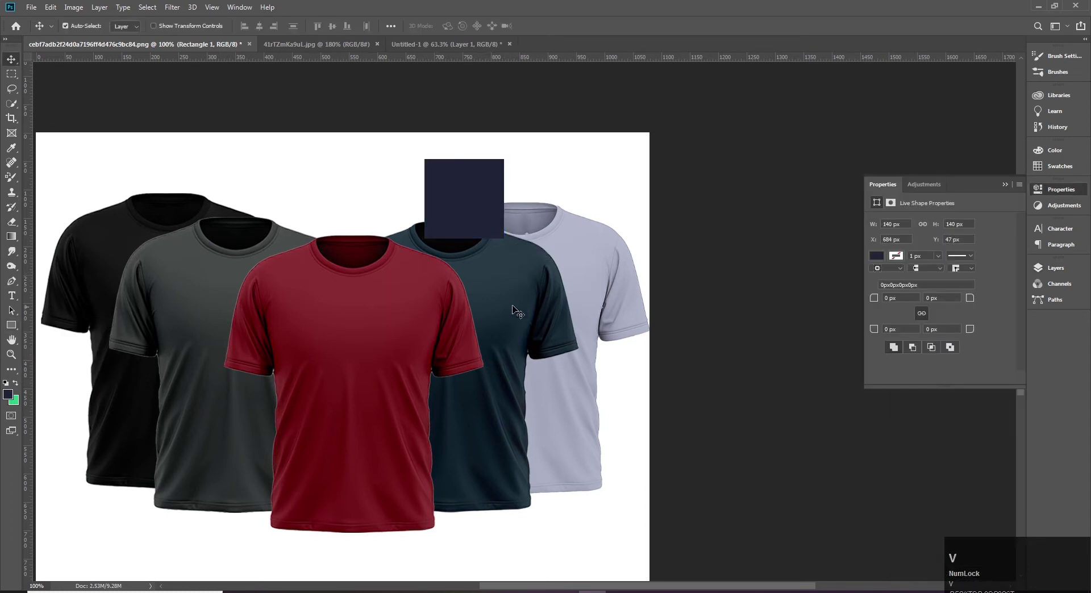
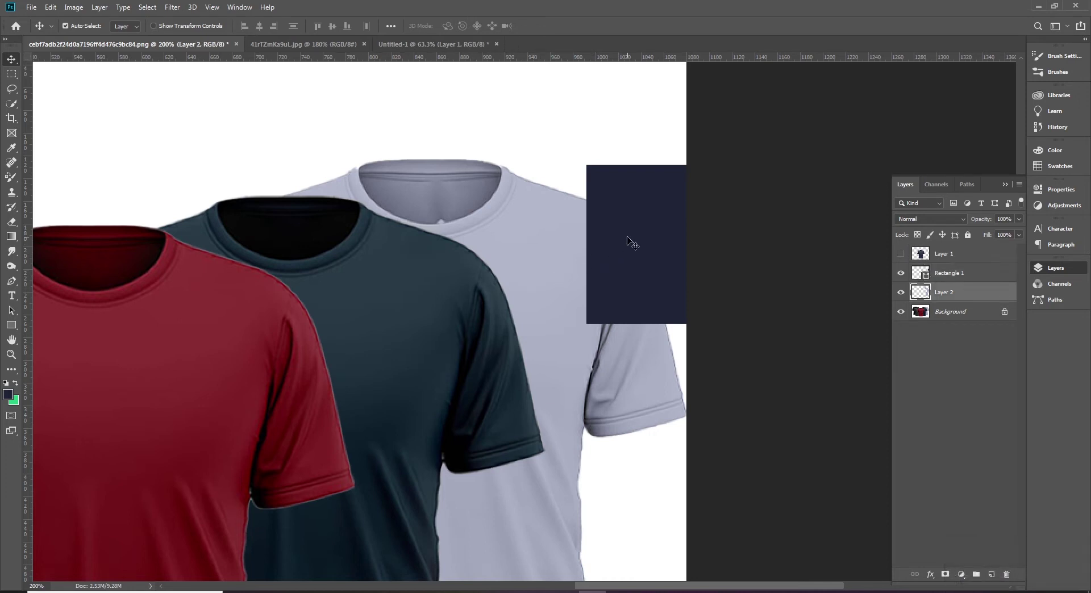
click(631, 241)
key(ctrl+u)
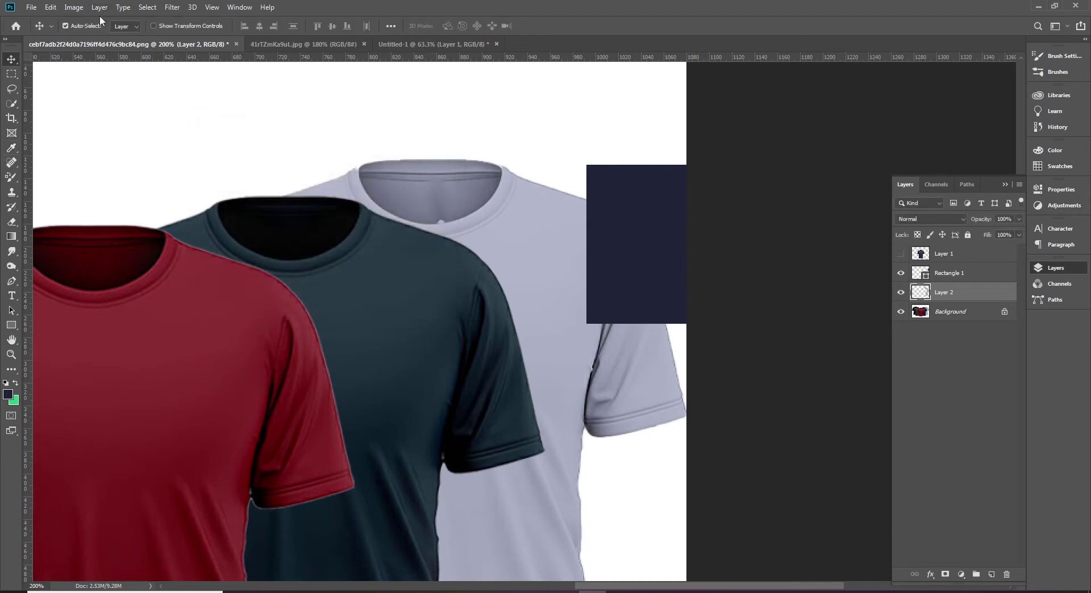
Step: Colorize the shirt with Hue/Saturation: blue hue, higher saturation, lower lightness, confirmed as deep navy
click(99, 15)
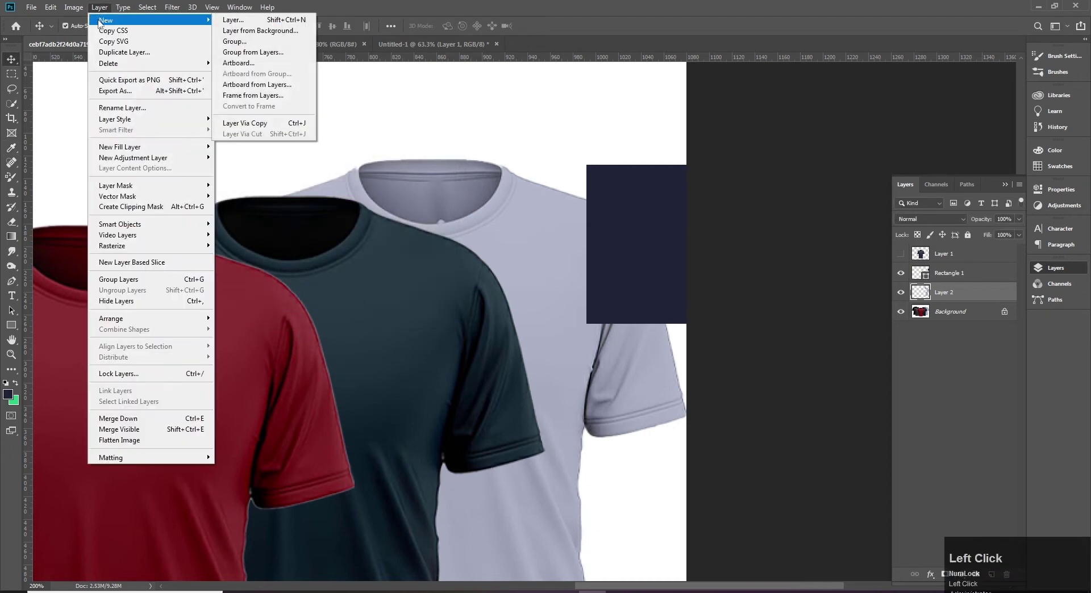
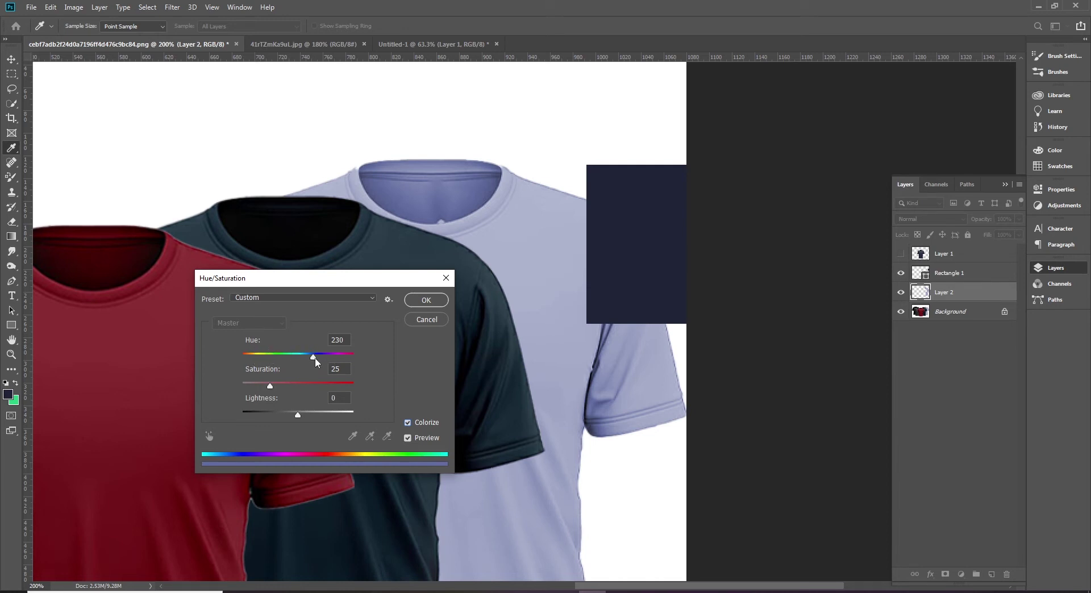
drag(318, 363, 265, 360)
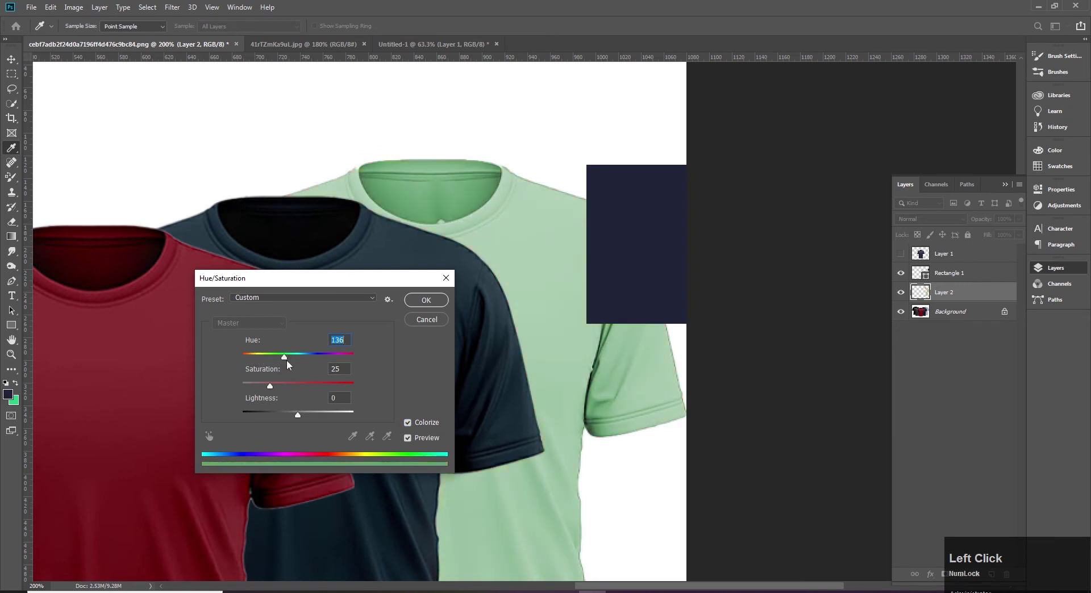
key(ctrl+z)
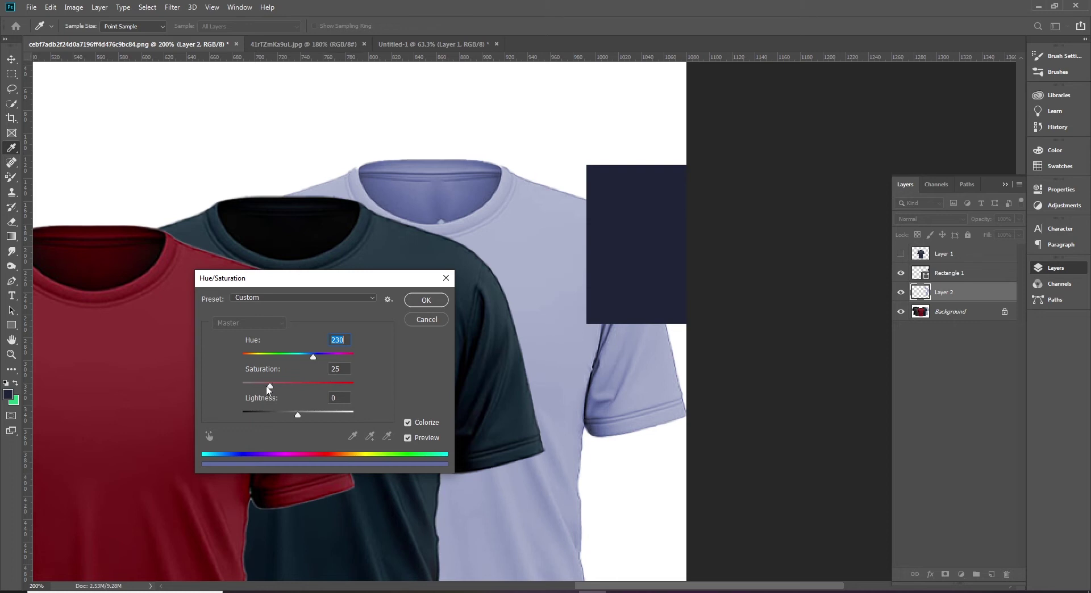
drag(274, 391, 302, 421)
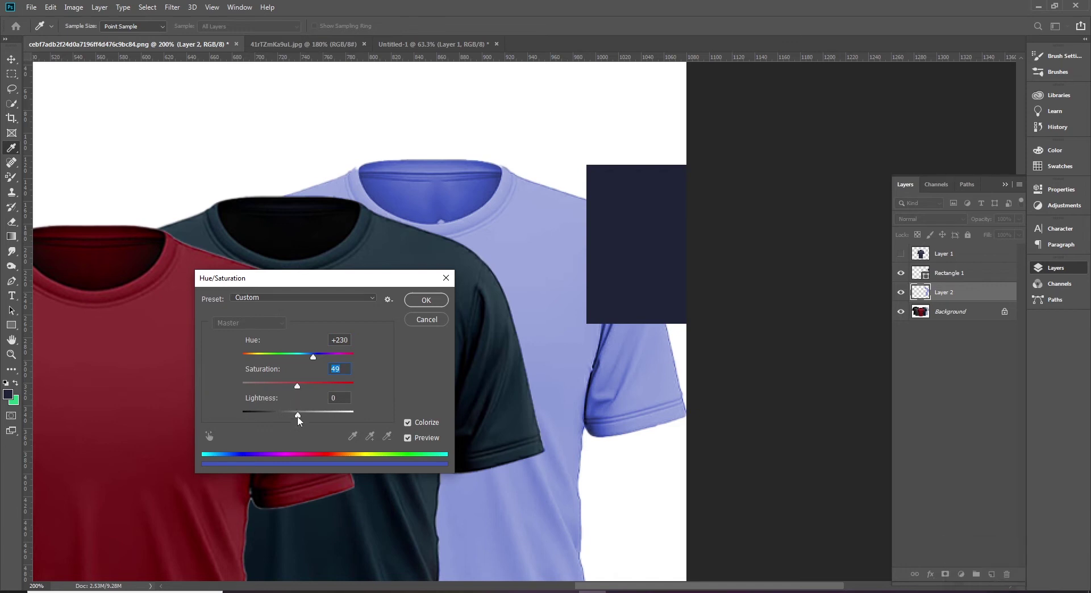
drag(303, 422, 255, 421)
key(space)
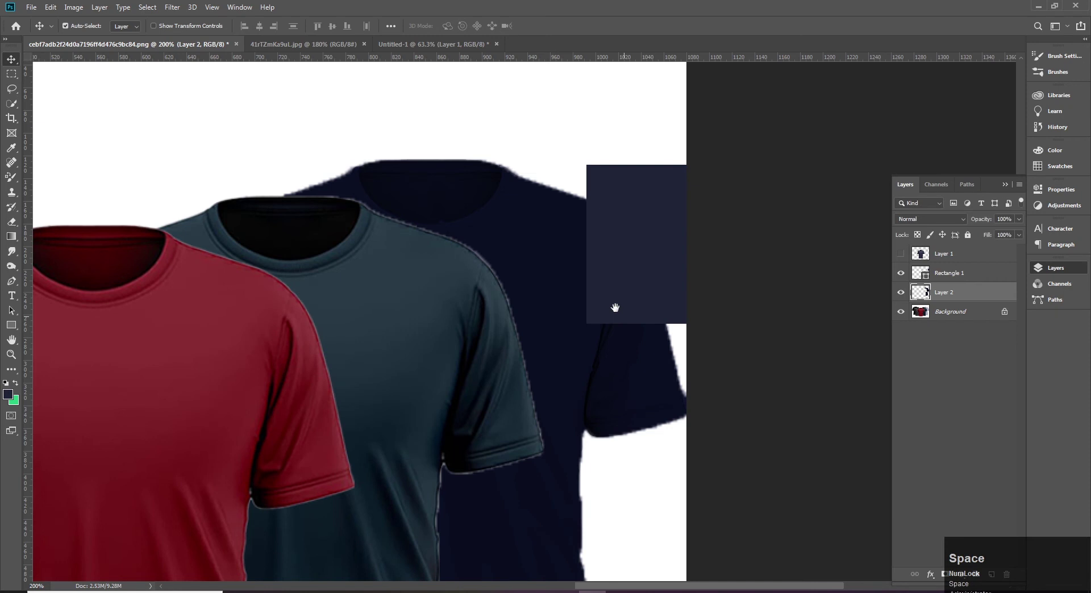
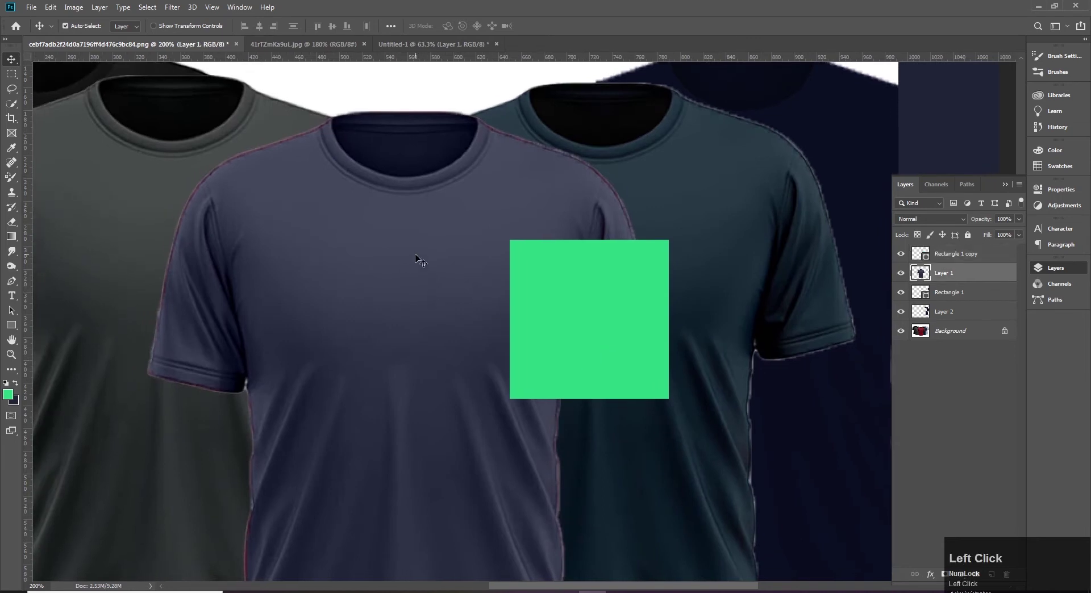
Step: Bring up Hue/Saturation (Ctrl+U) and move its dialog aside to preview the middle shirt
key(ctrl+u)
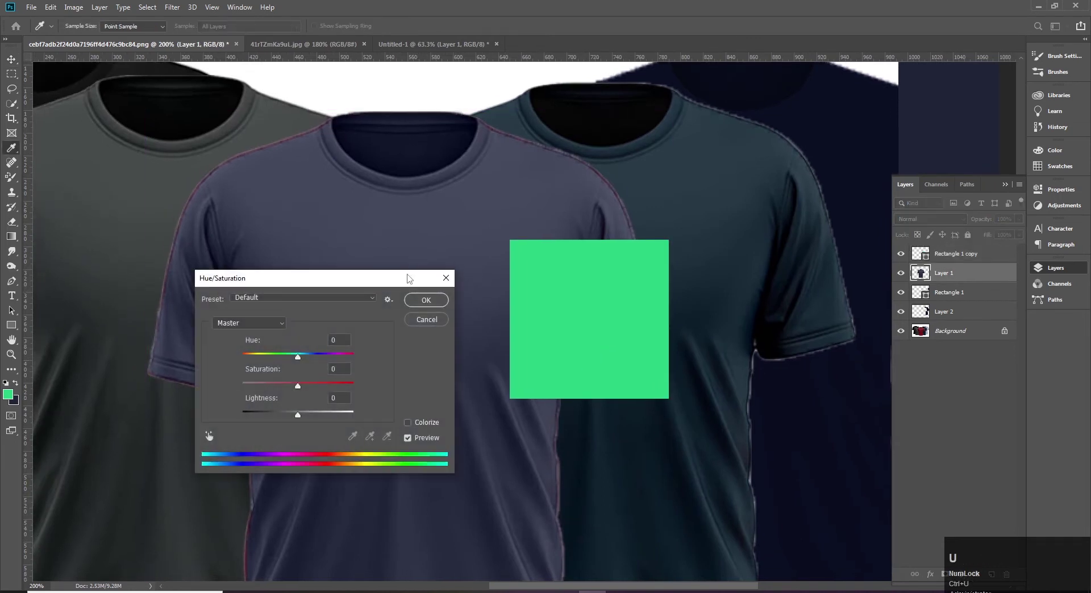
drag(408, 284, 819, 440)
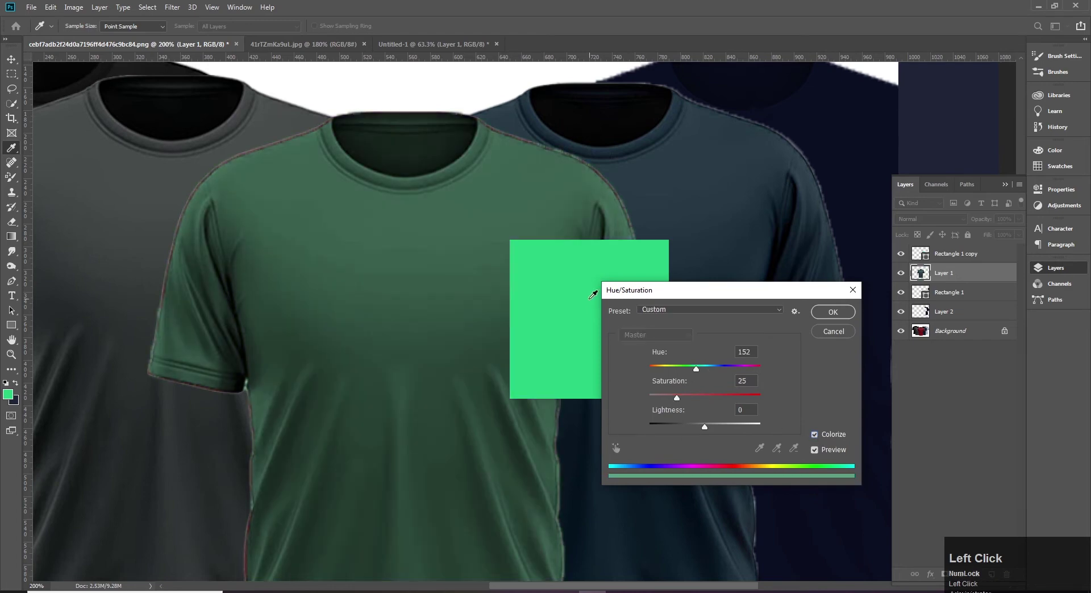
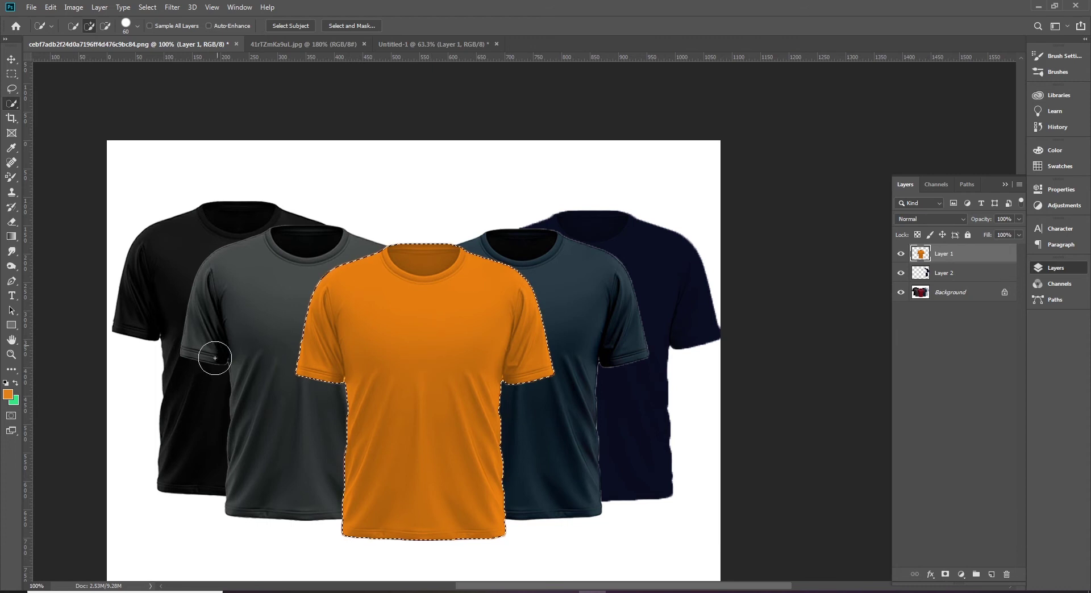
Step: Try a solid green fill on the selected middle shirt, undo it, and restore orange as the paint colour
click(13, 404)
key(x)
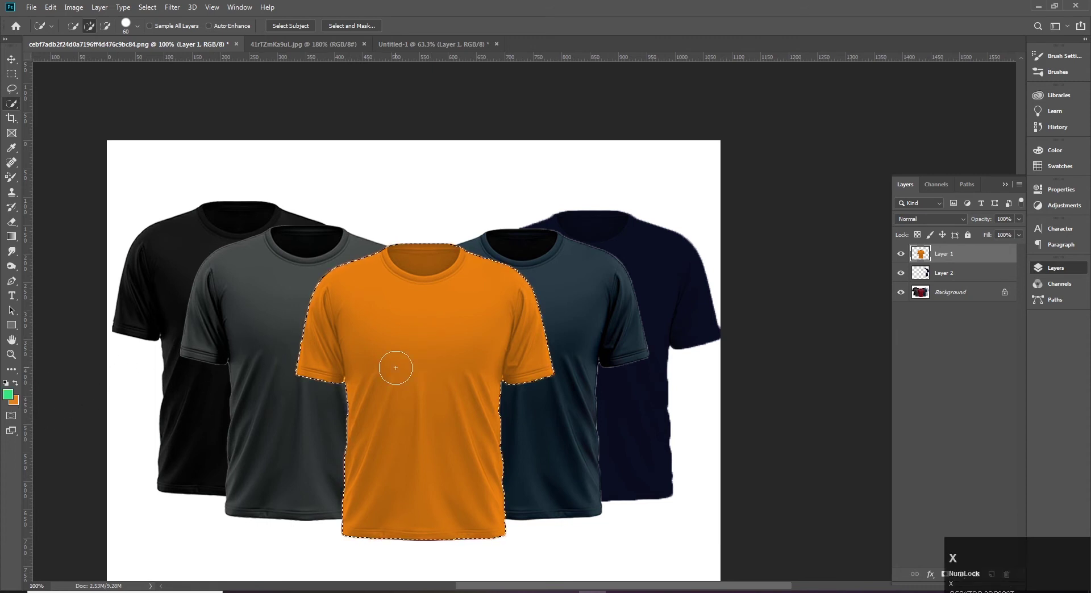
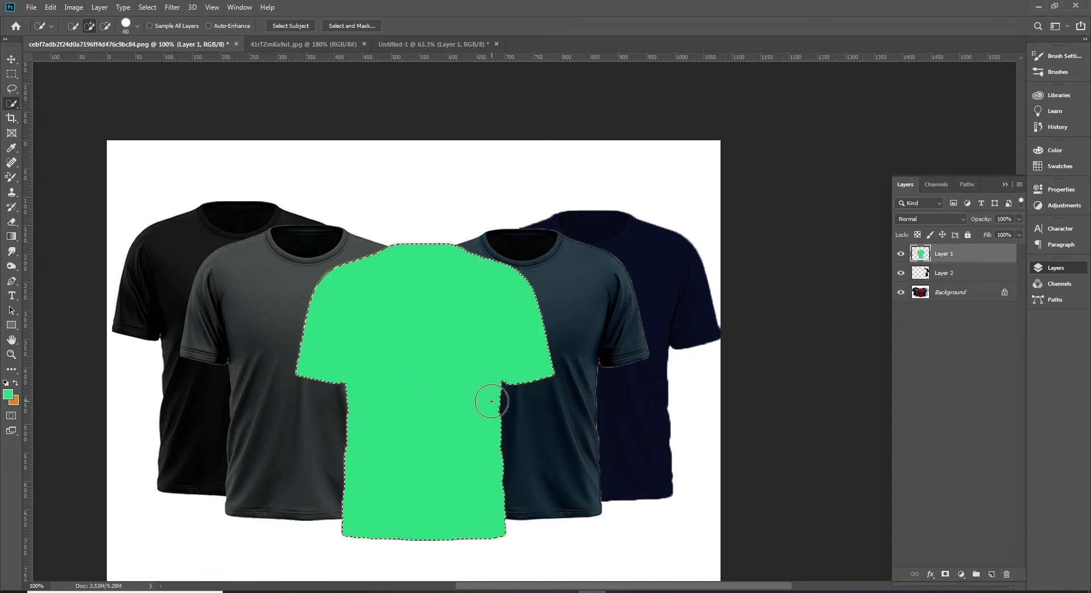
key(x)
key(ctrl+z)
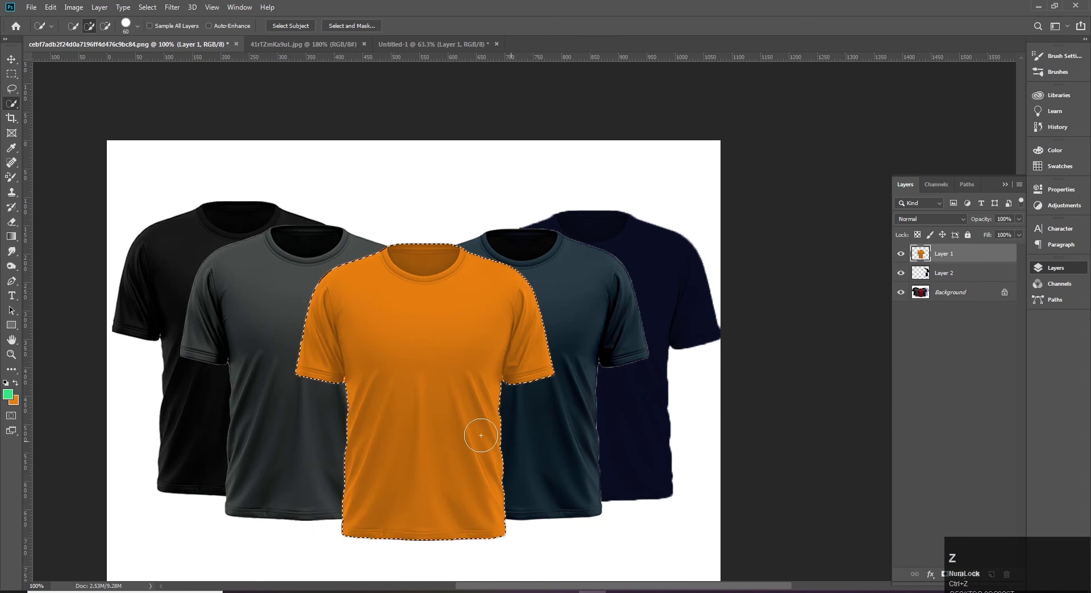
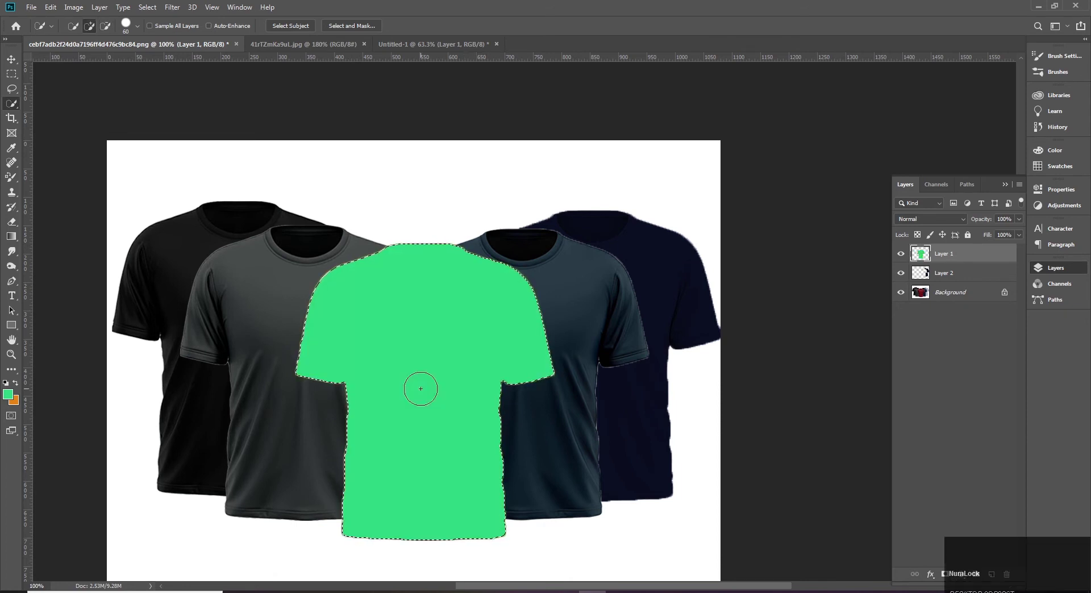
key(ctrl+z)
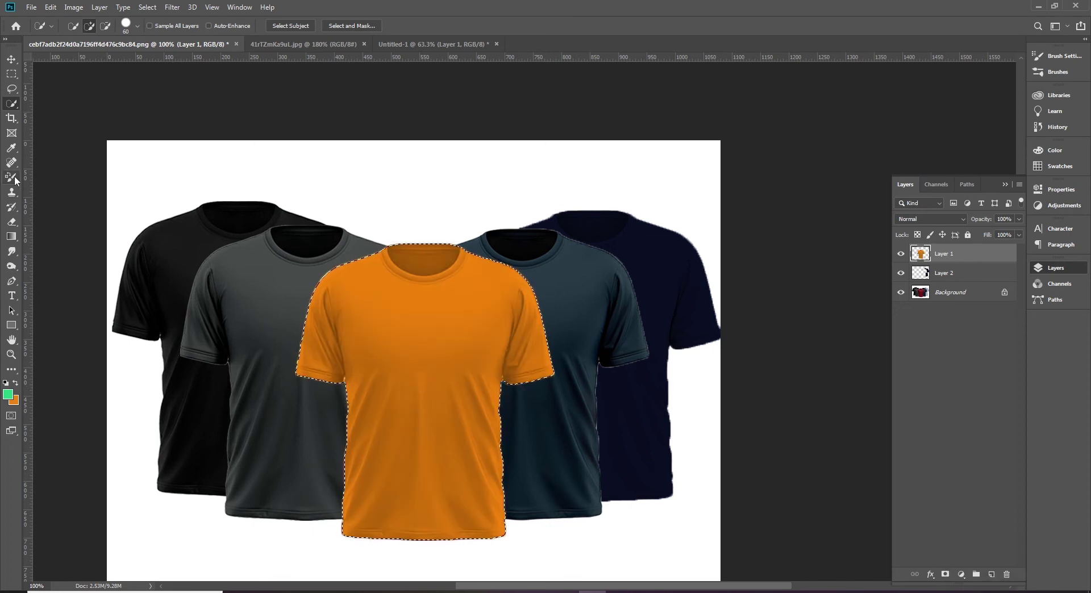
key(ctrl+z)
key(x)
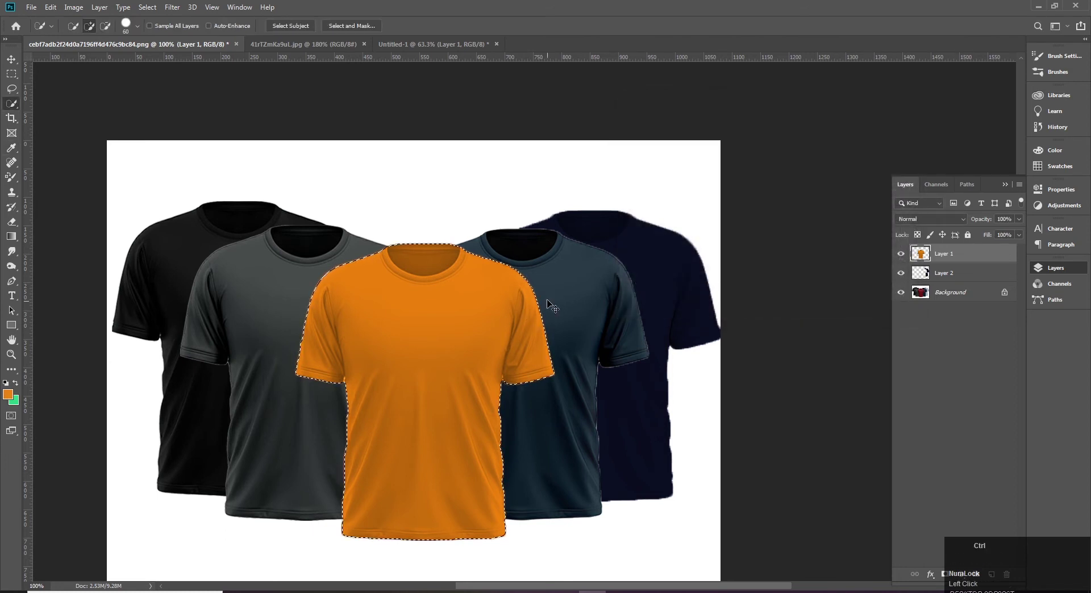
Step: Shift the orange middle shirt's hue to a soft green via Hue/Saturation, then deselect it
key(ctrl+u)
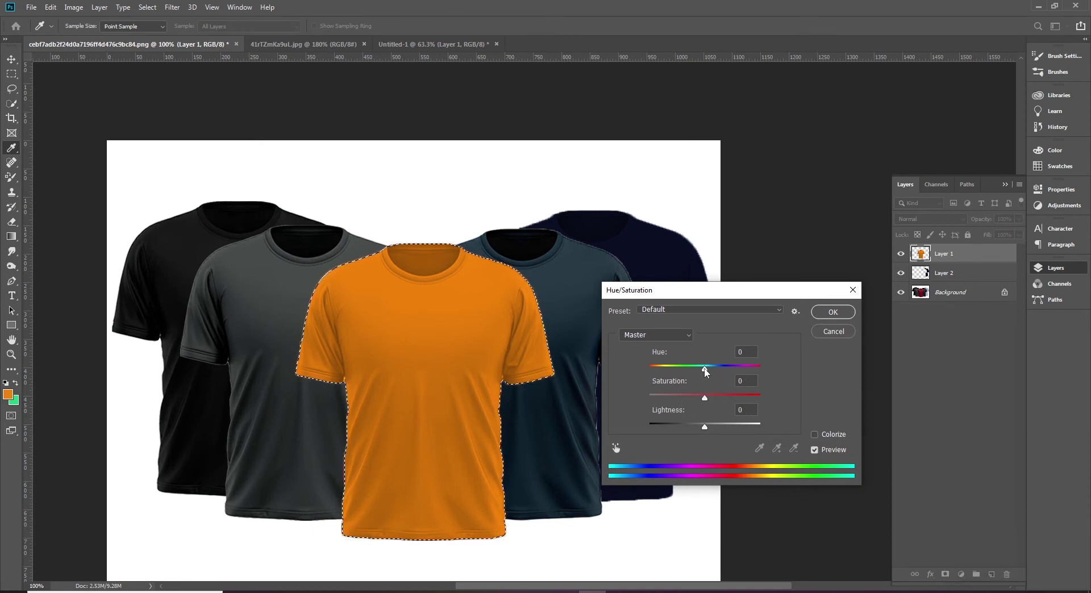
drag(706, 371, 827, 315)
key(ctrl+d)
key(v)
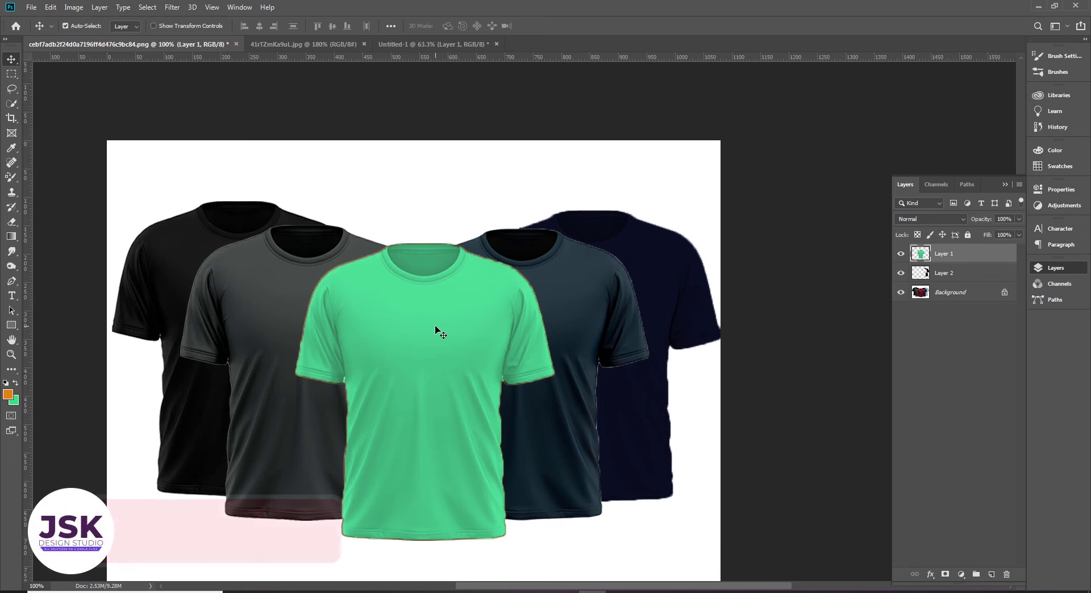
Step: Make the striped sweater photo 41rTZmKa9uL.jpg the active document
key(v)
click(314, 47)
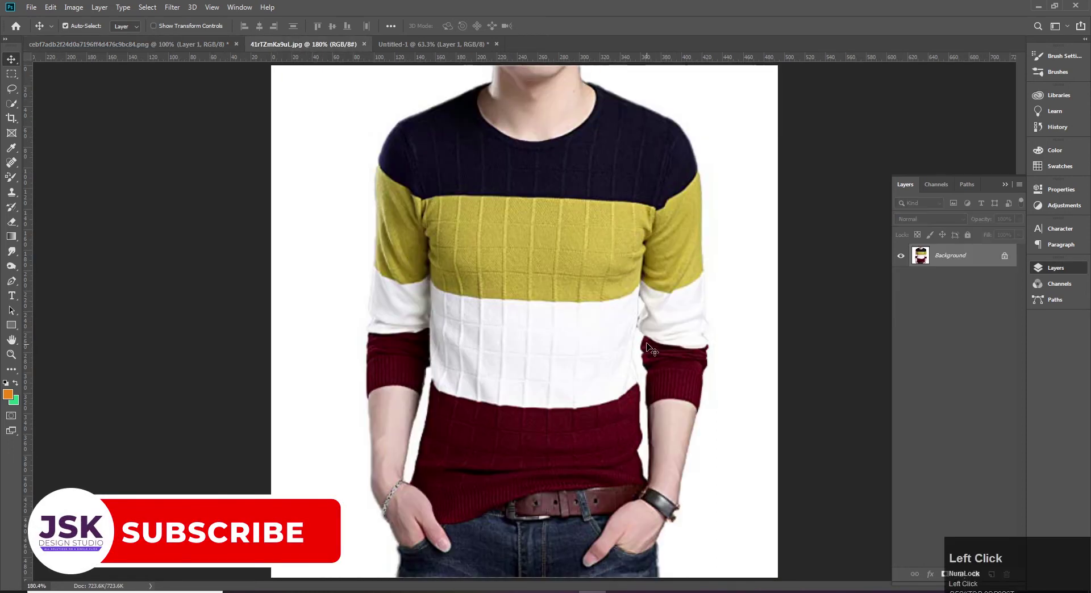
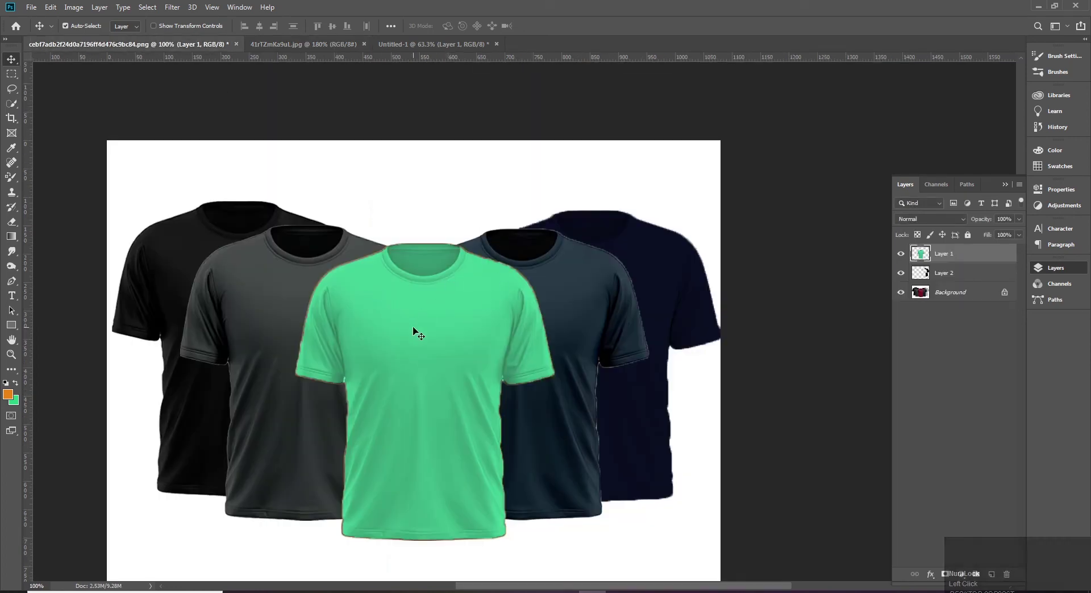
Step: Quick-select the sweater's navy top band with a smaller brush and feather its edges
click(307, 48)
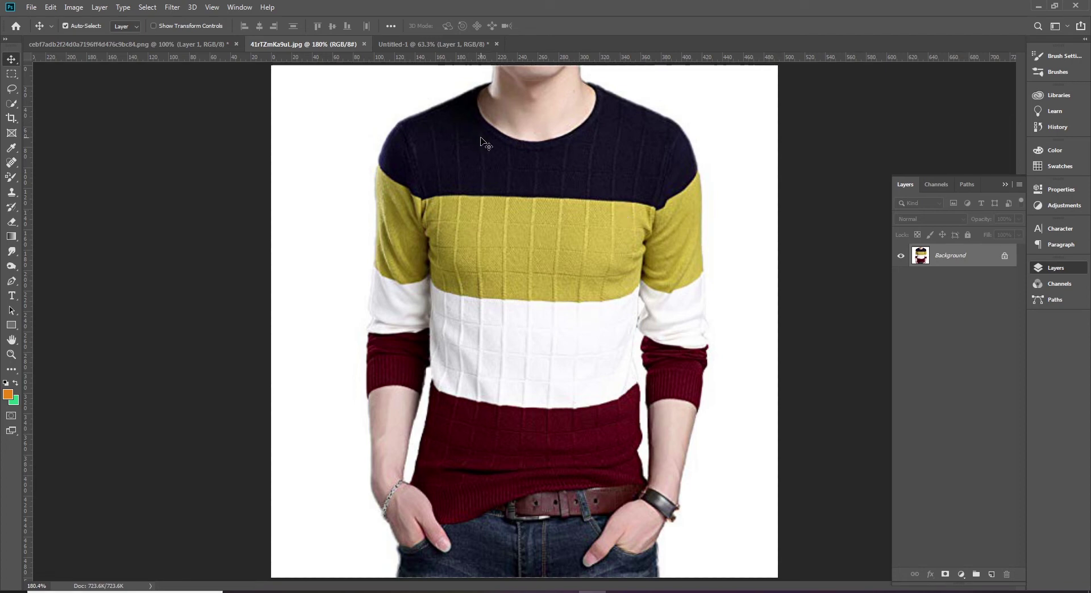
key(w)
text(ww)
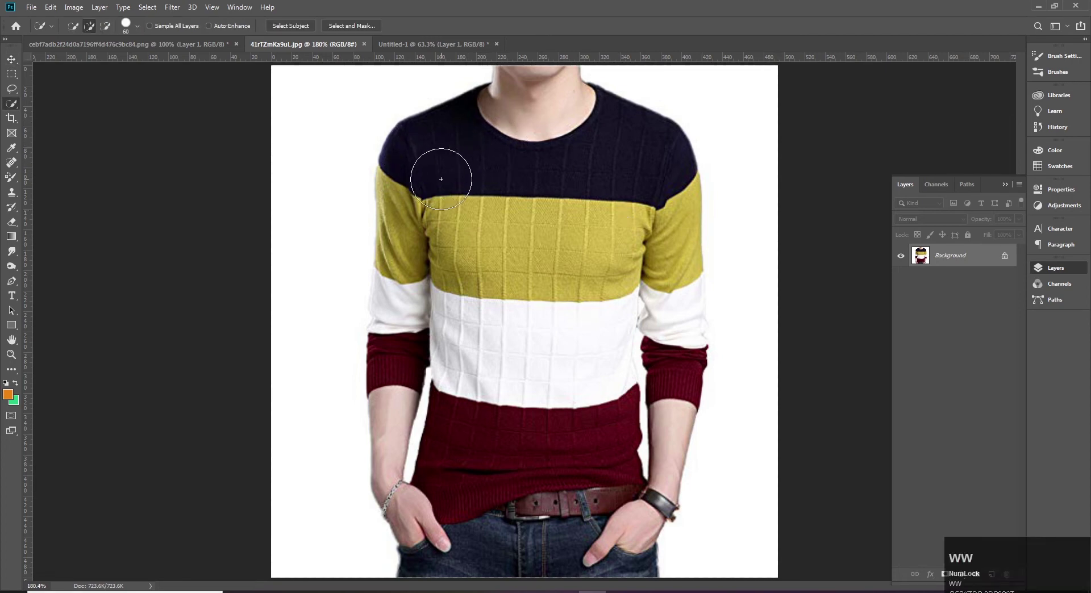
key([)
key([)
key([)
drag(6, 106, 83, 105)
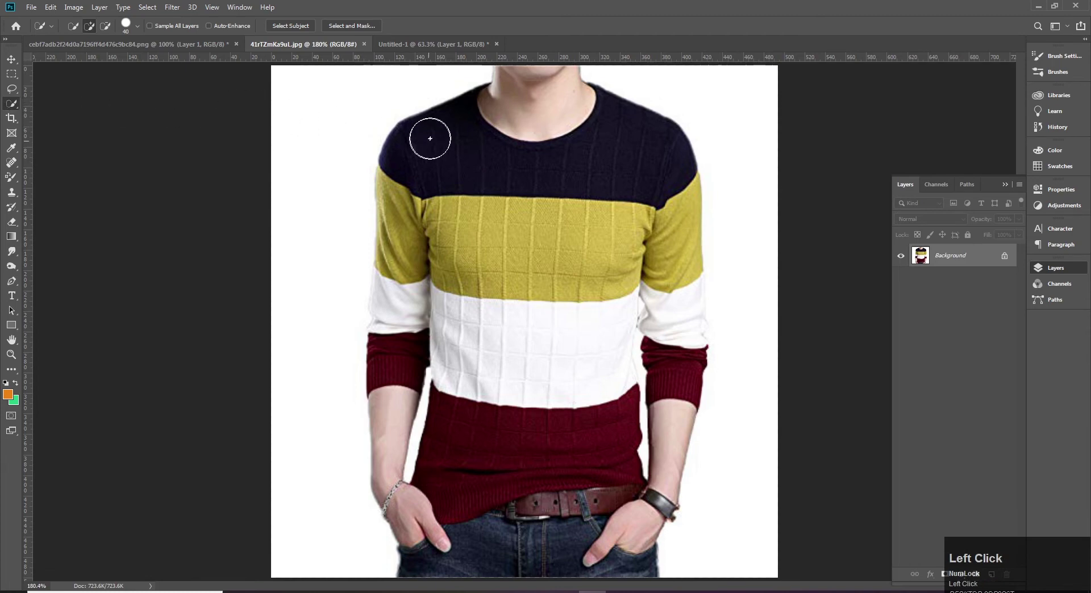
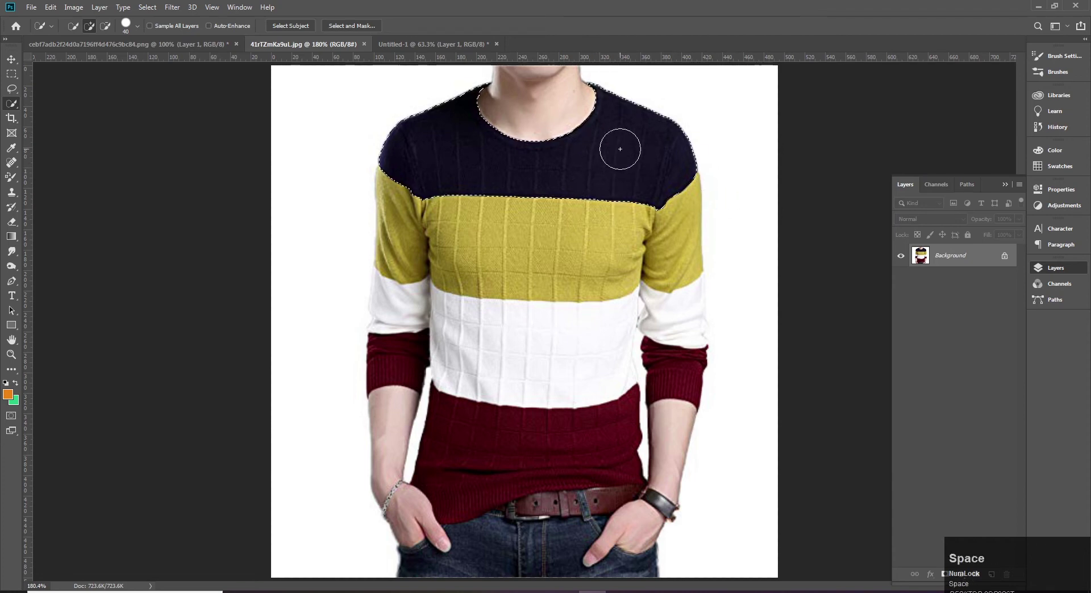
key(shift+F6)
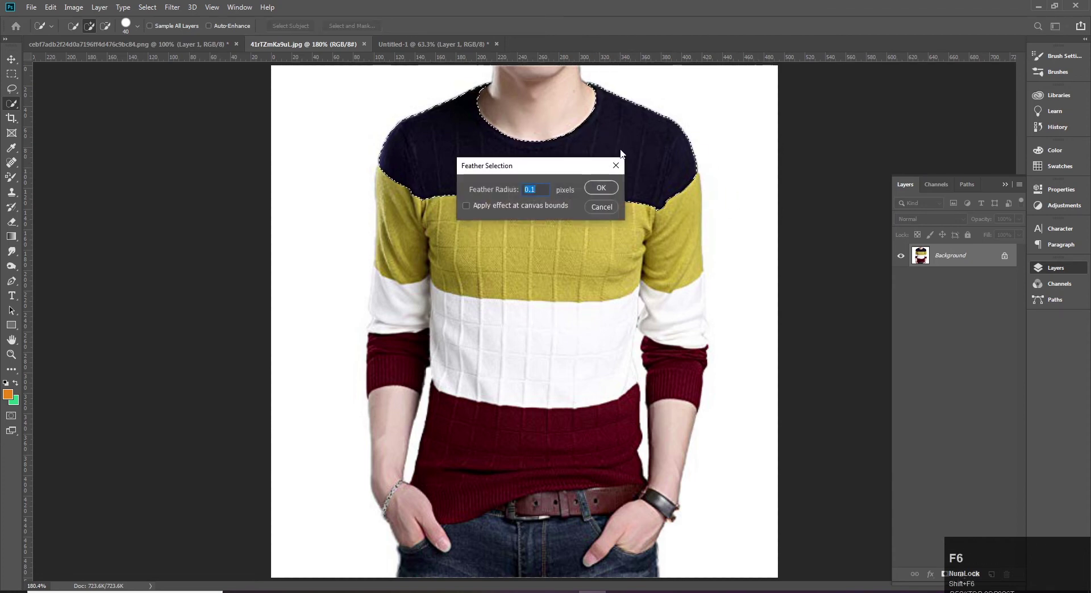
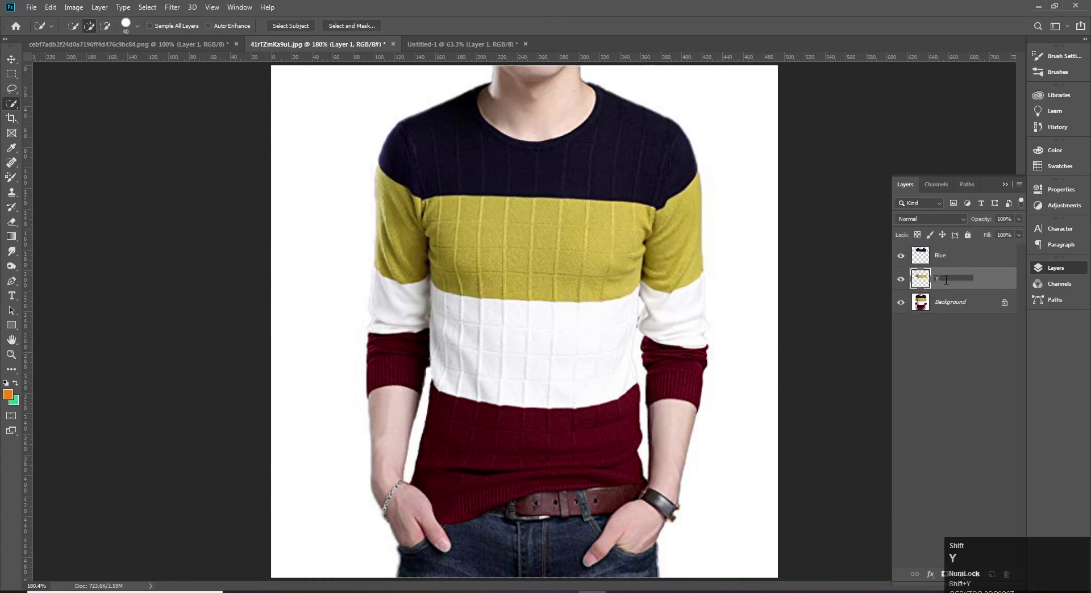
Step: Name the copied mustard band layer Yellow
text(llow)
key(Return)
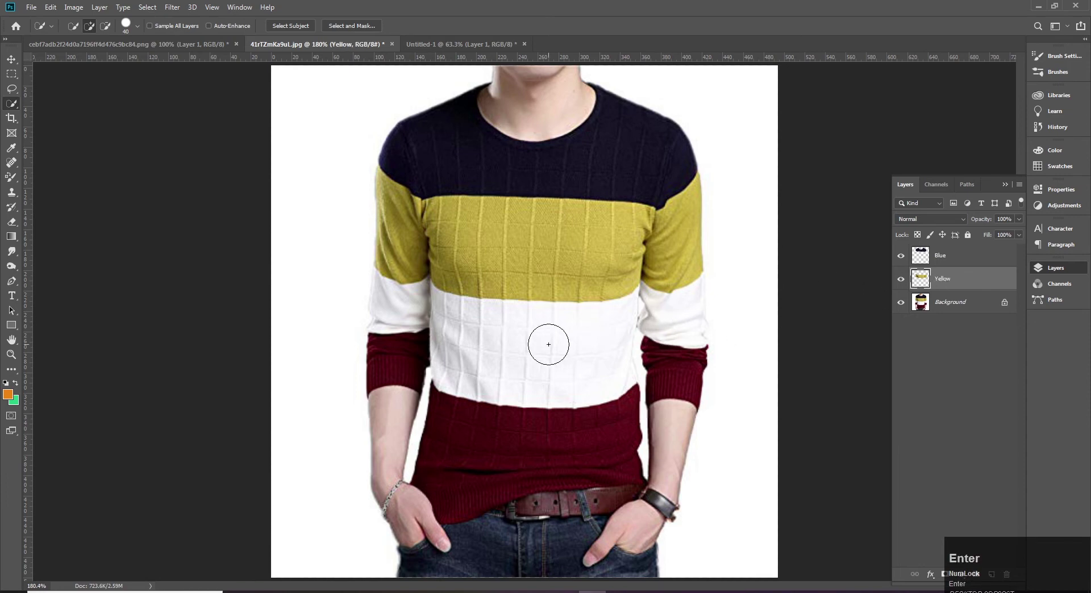
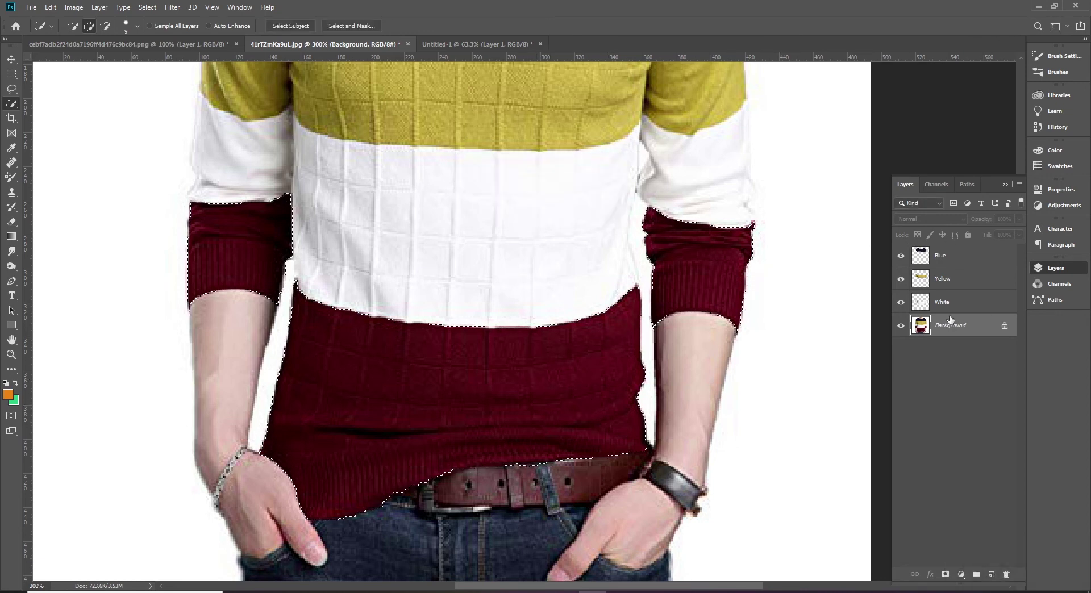
Step: Copy the selected maroon bottom band and cuffs onto their own layer with Ctrl+J
key(Return)
key(ctrl+j)
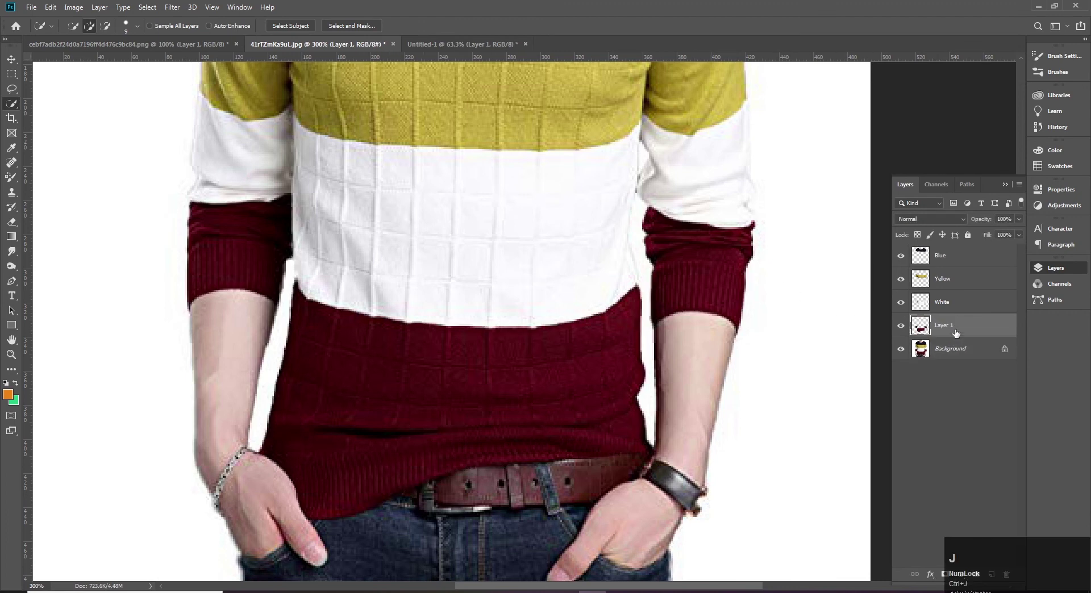
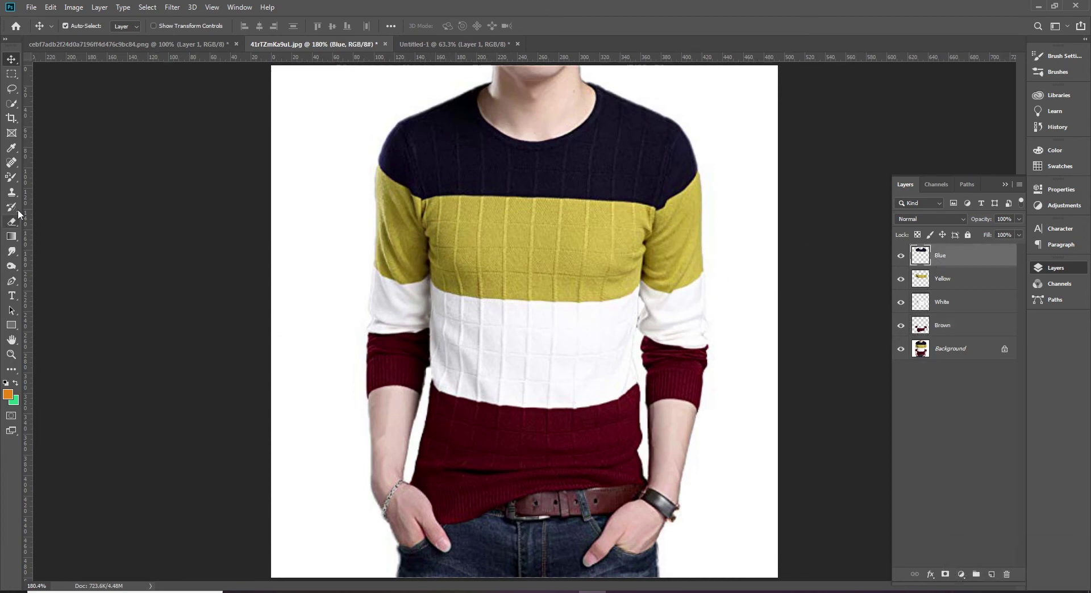
Step: Try the Color Replacement Tool on the top band, undo it, and return to Quick Selection
double_click(9, 178)
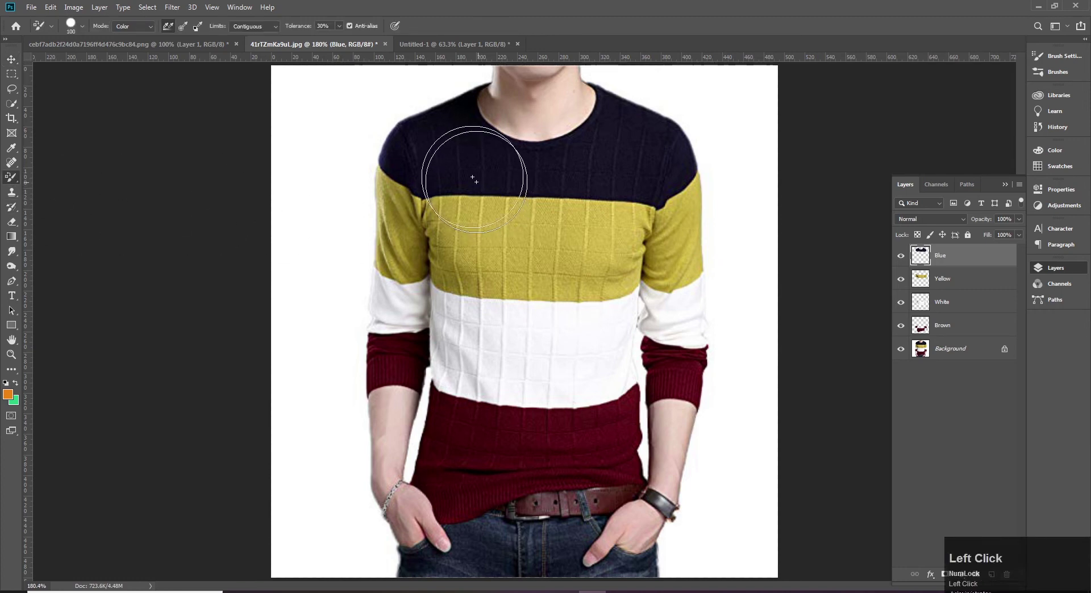
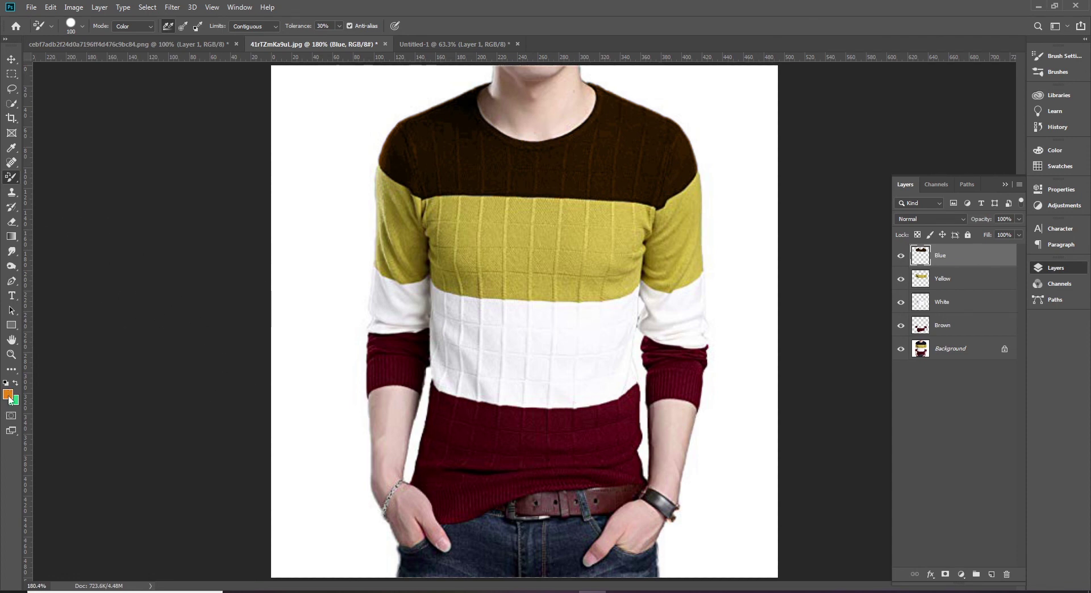
key(ctrl+z)
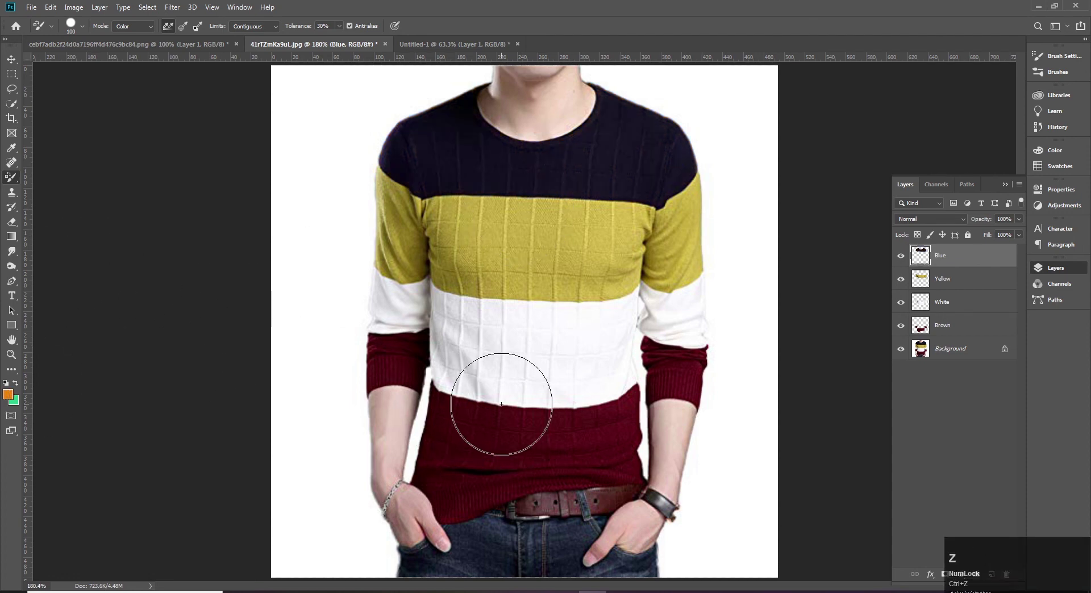
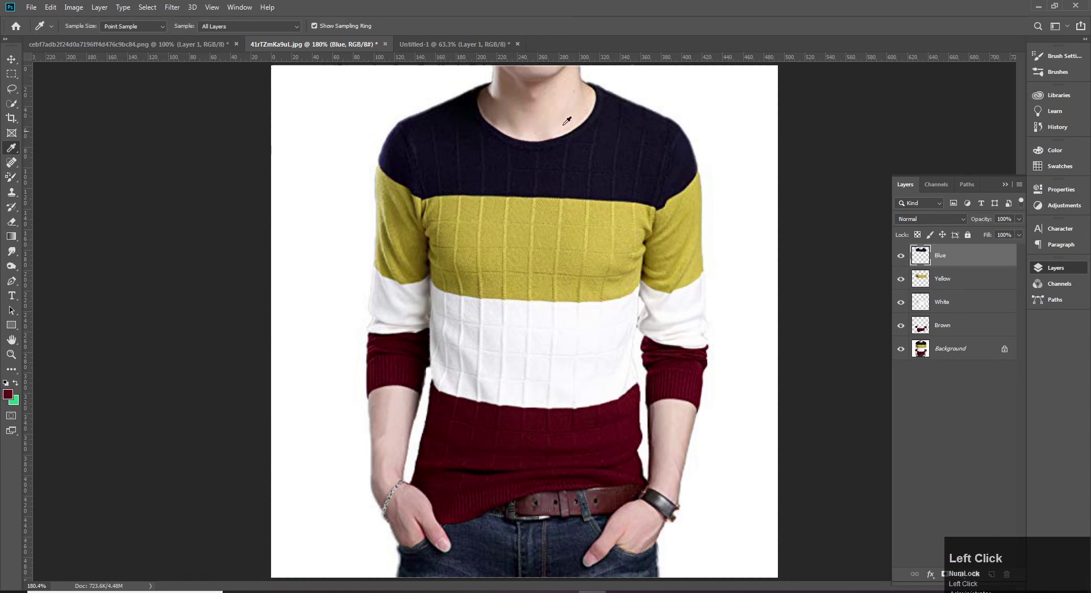
key(w)
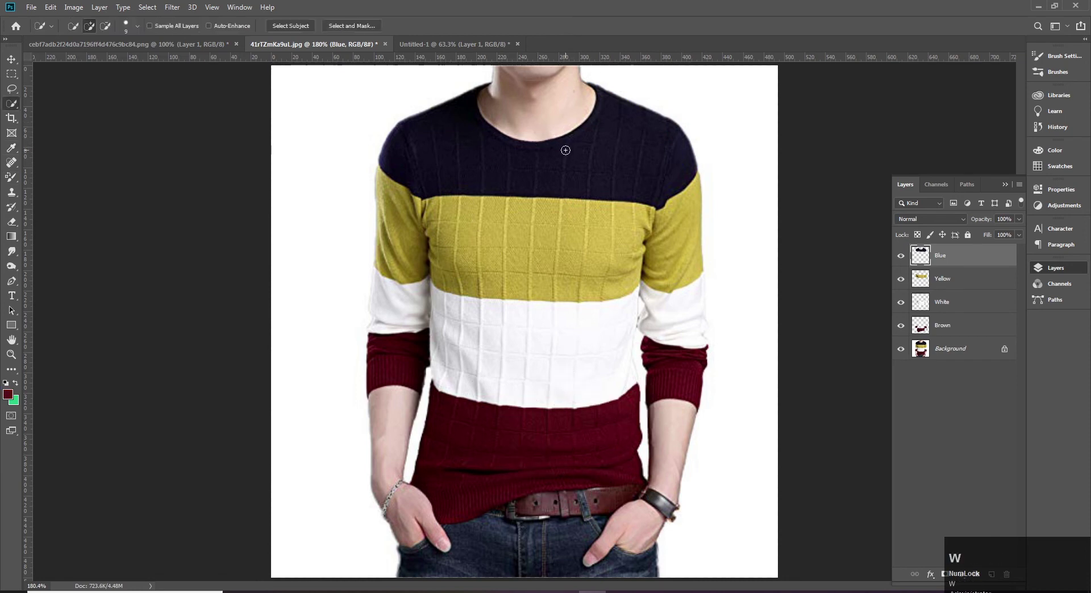
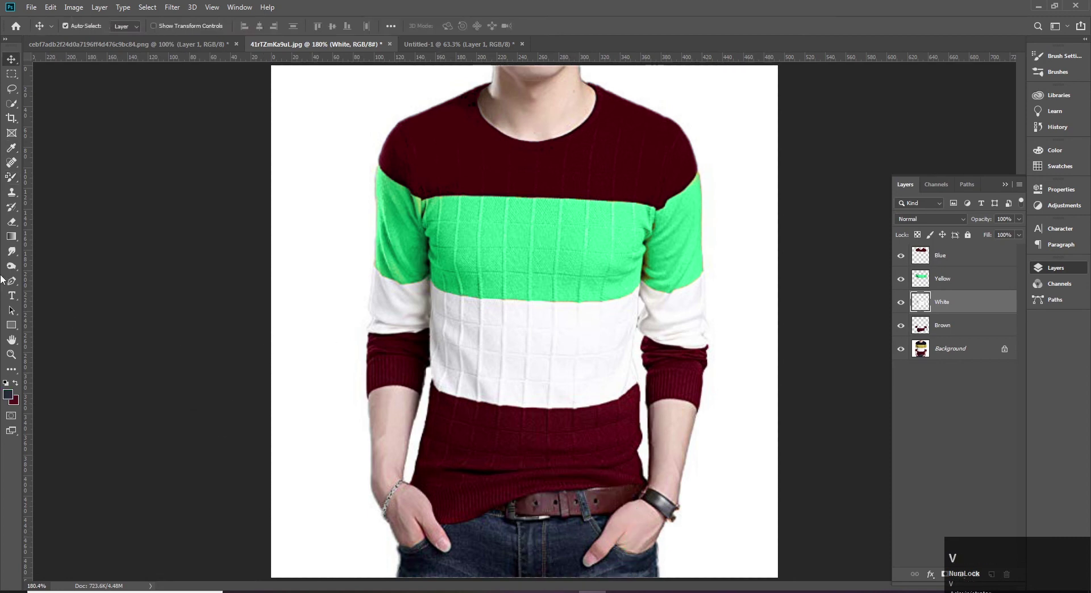
Step: Paint over the white band with the replacement colour, undo a stroke, and select the four band layers together
drag(17, 183, 602, 469)
key(ctrl+z)
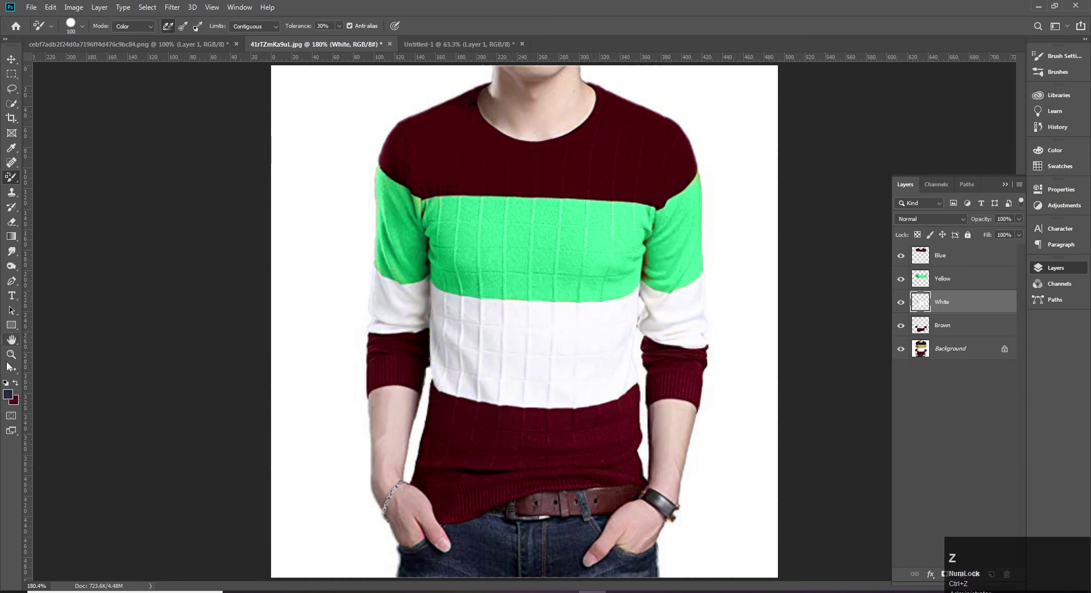
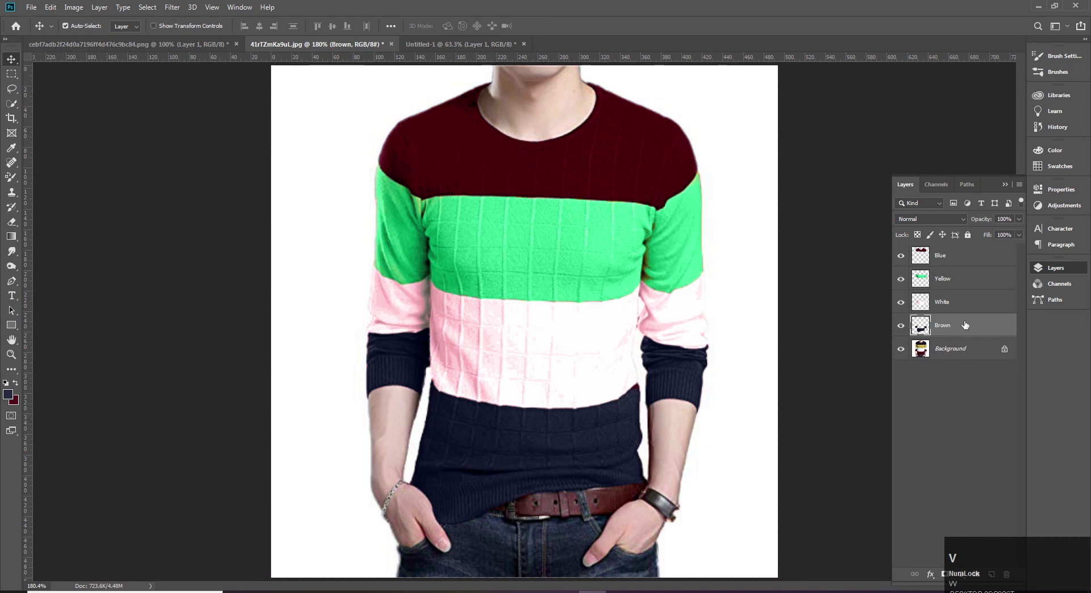
click(958, 258)
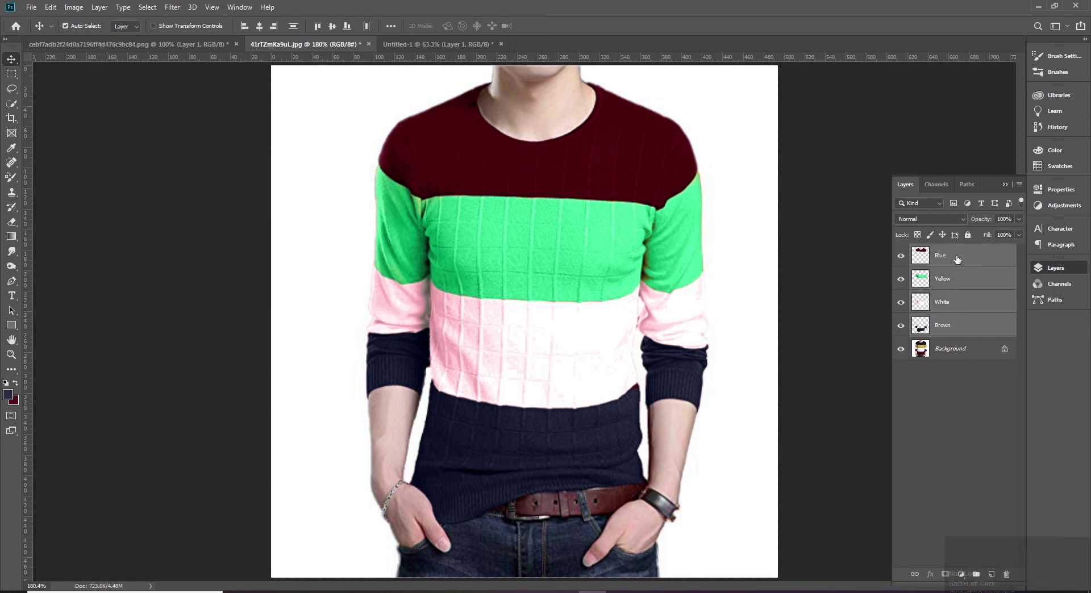
Step: Merge the Blue, Yellow, White and Brown layers with Ctrl+E, undo, and reach Merge Layers from the layer menu
key(ctrl+e)
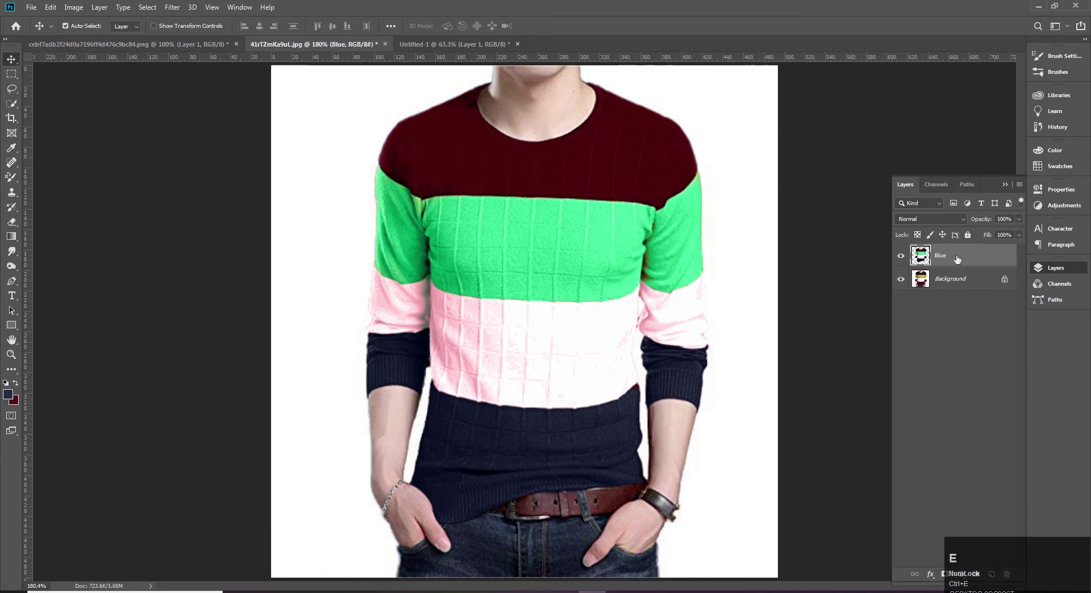
key(ctrl+z)
right_click(938, 258)
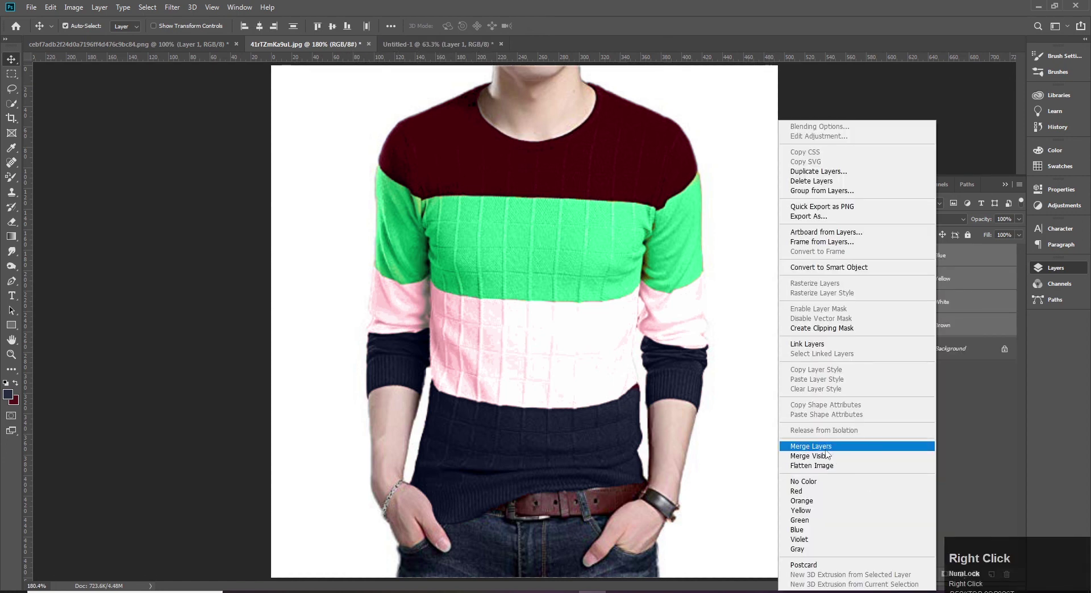
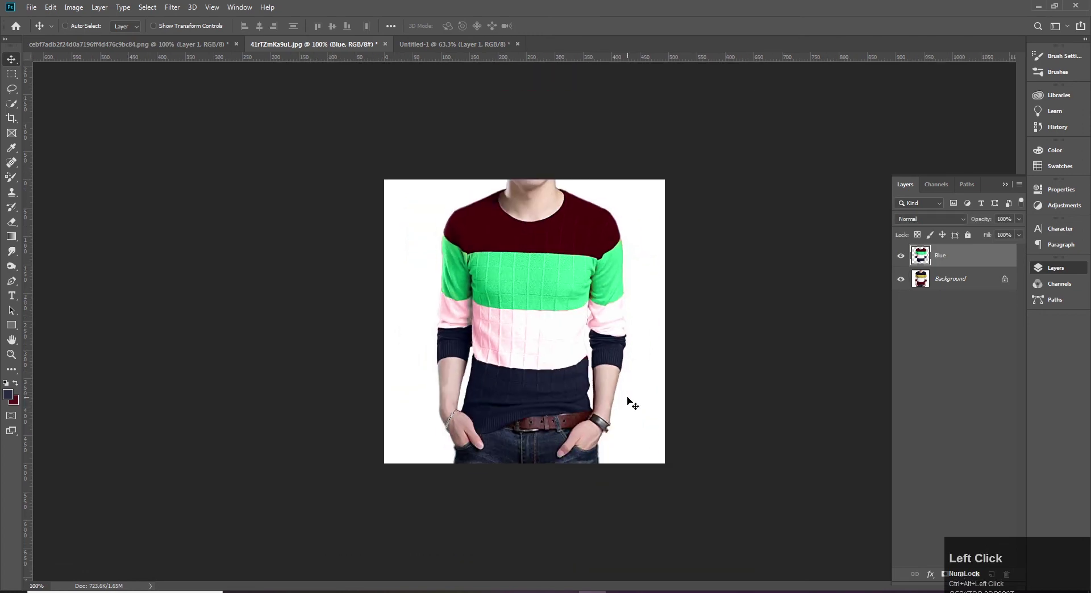
Step: Use the Crop tool to extend the canvas to about twice its width and commit it
key(c)
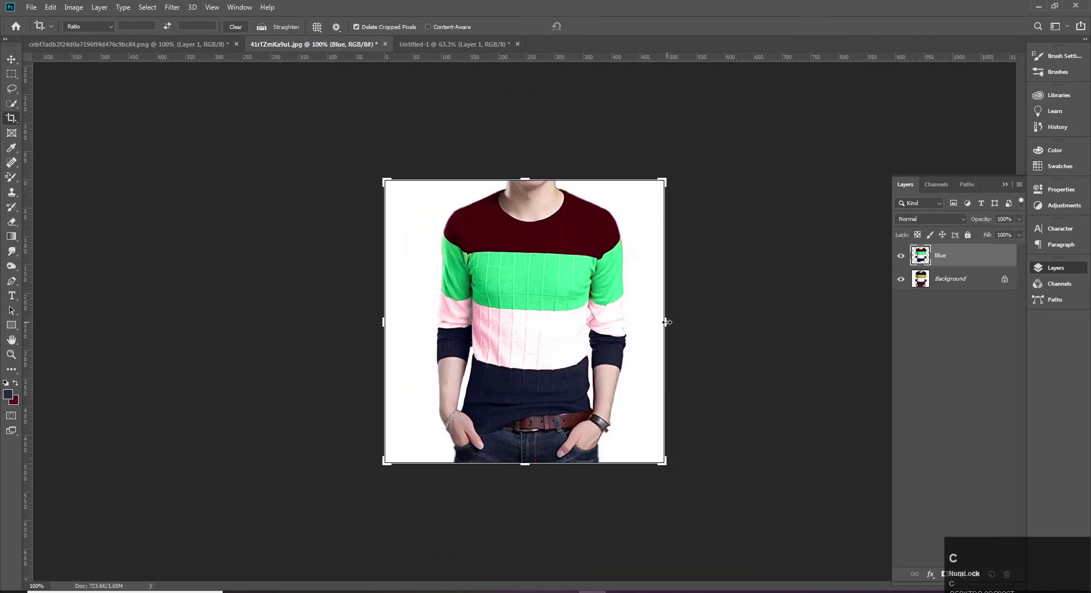
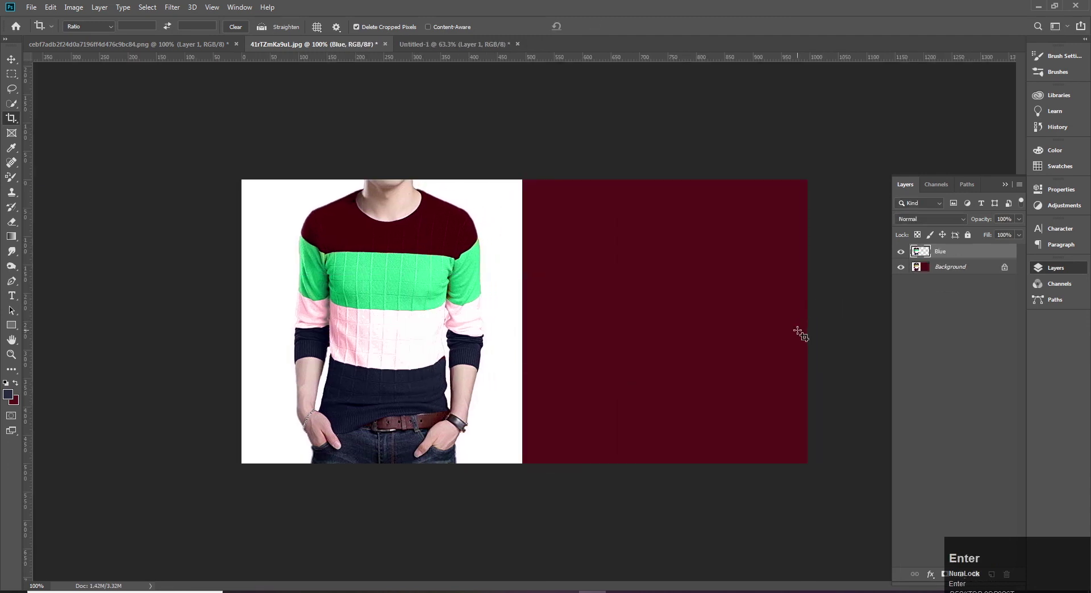
key(v)
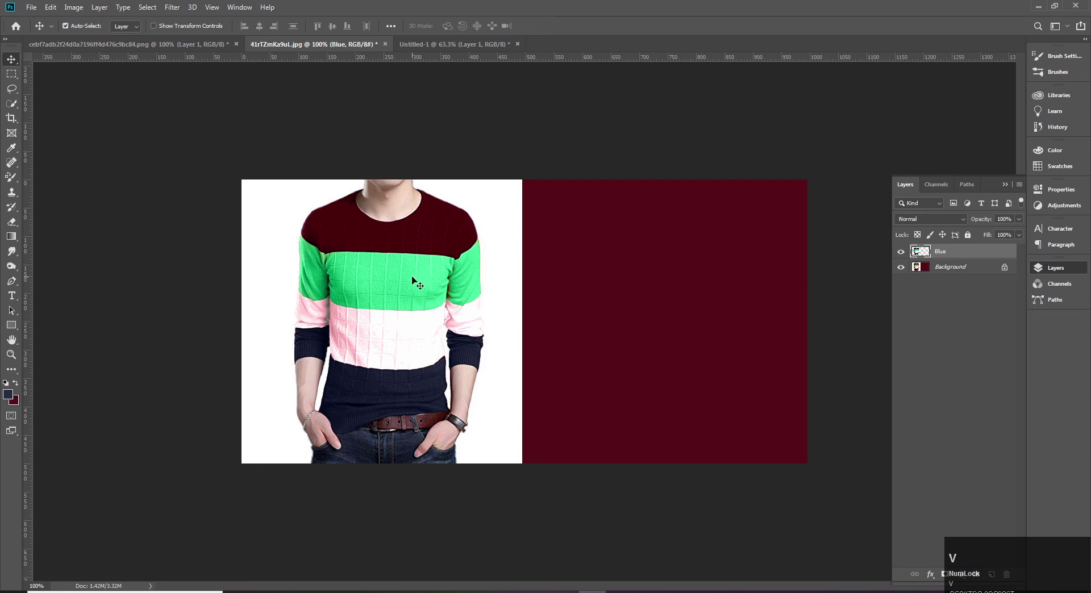
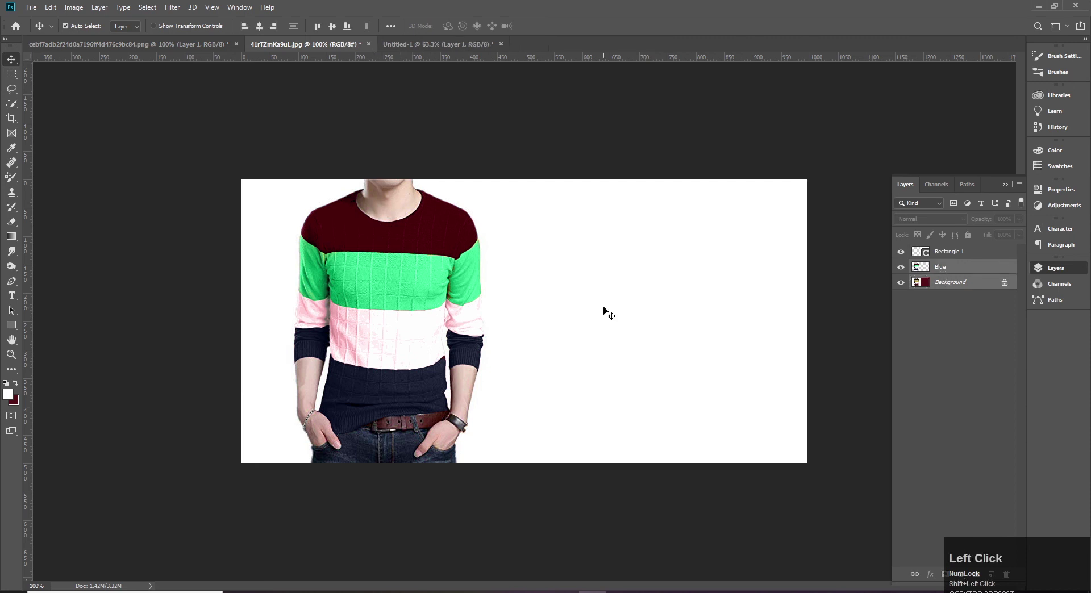
Step: Duplicate the sweater and background layers and move the copy onto the right half
key(ctrl+j)
key(ctrl+t)
drag(409, 292, 687, 293)
key(Return)
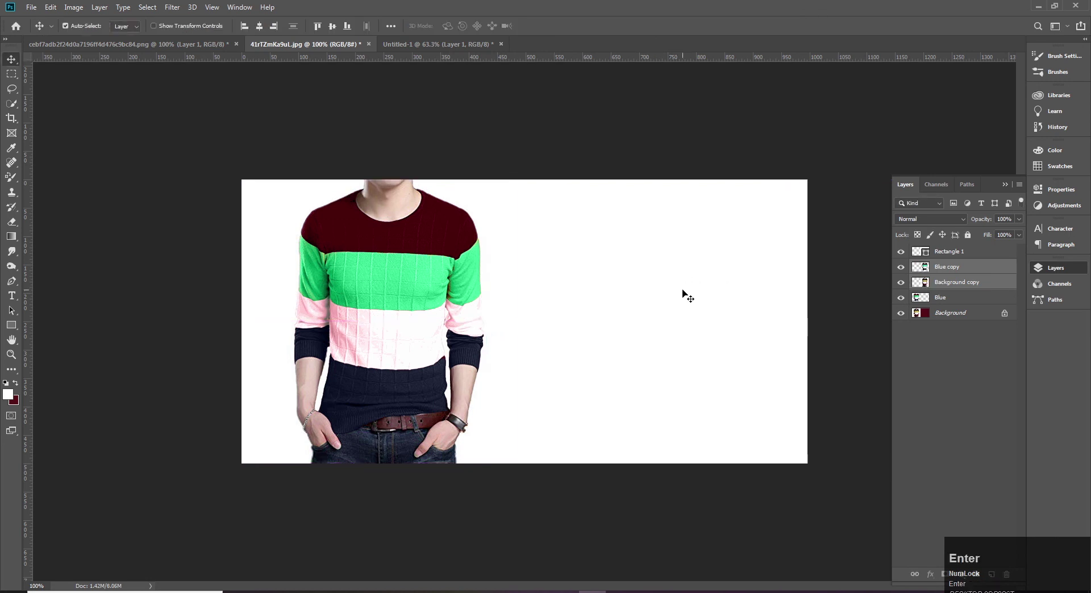
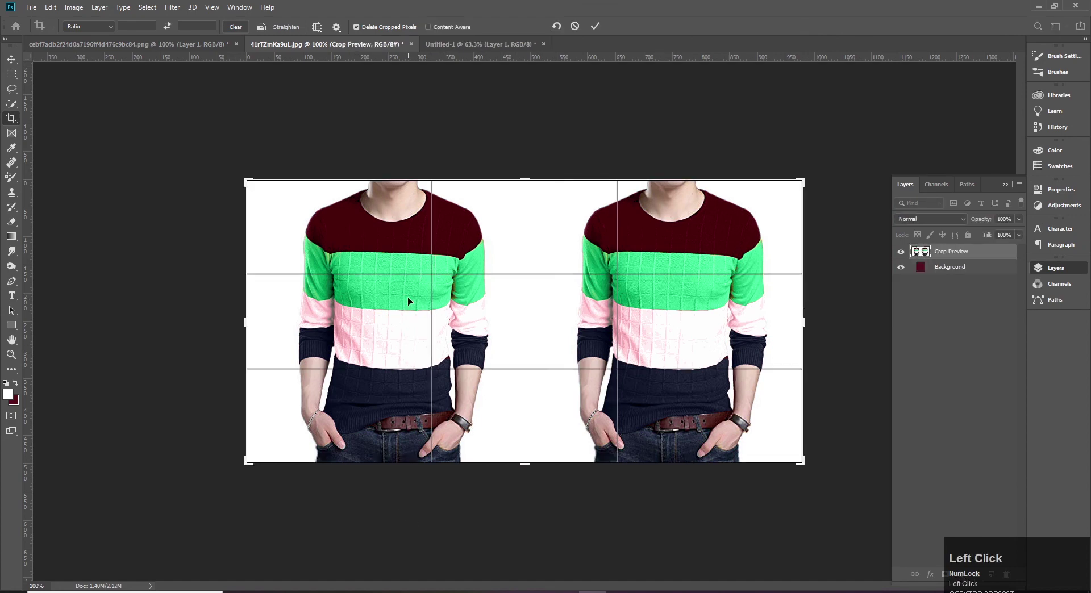
key(v)
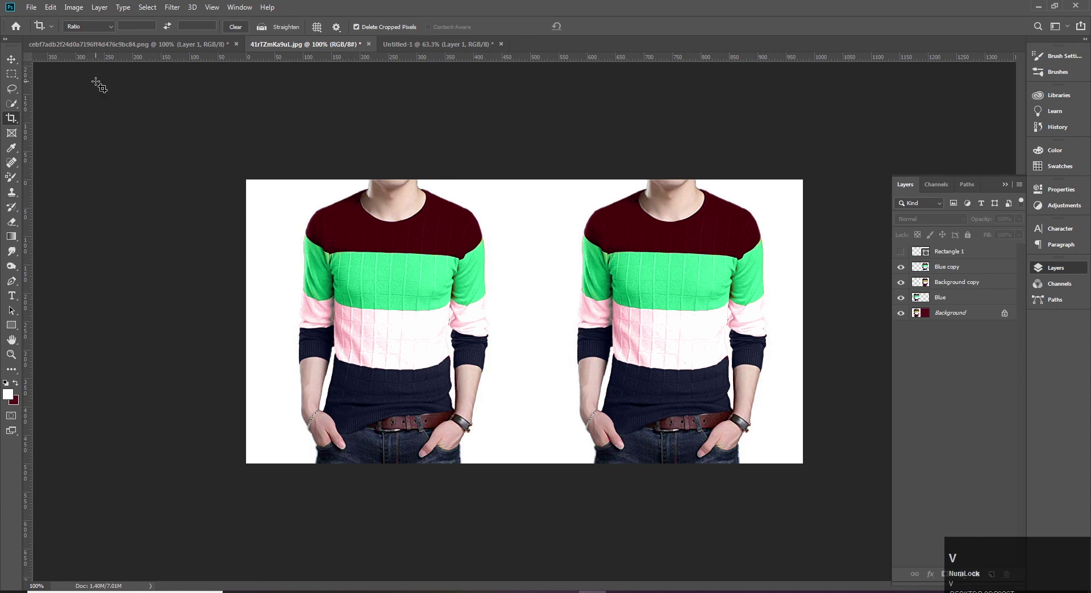
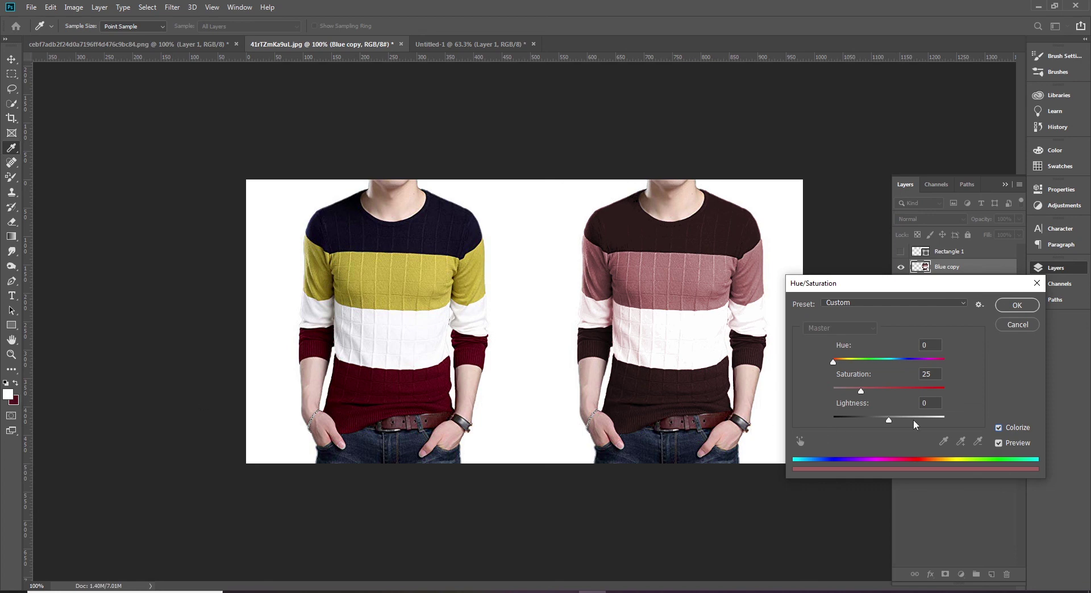
drag(863, 394, 902, 270)
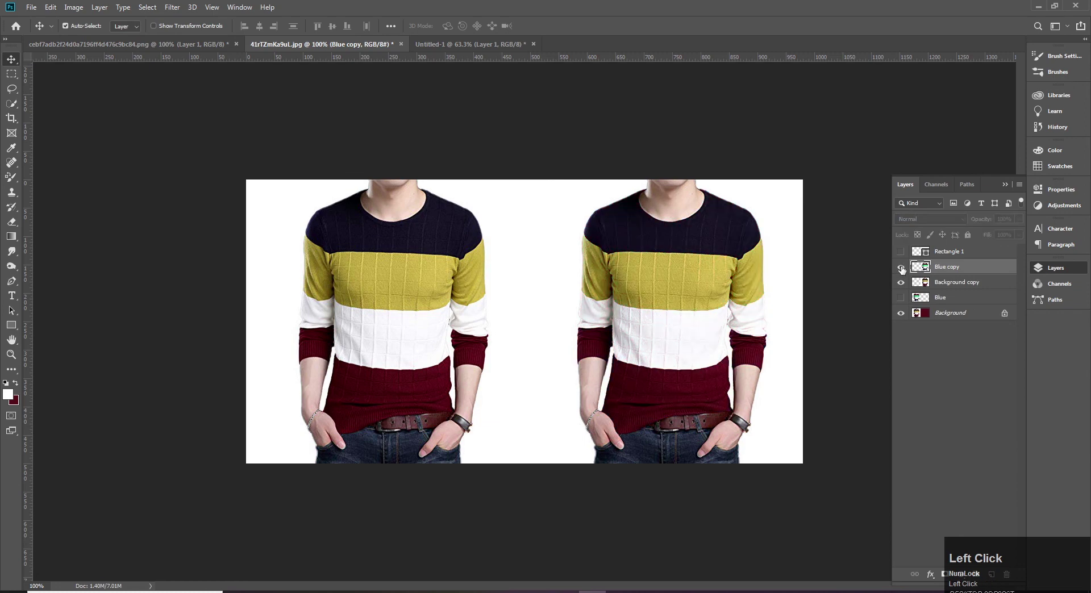
key(ctrl+u)
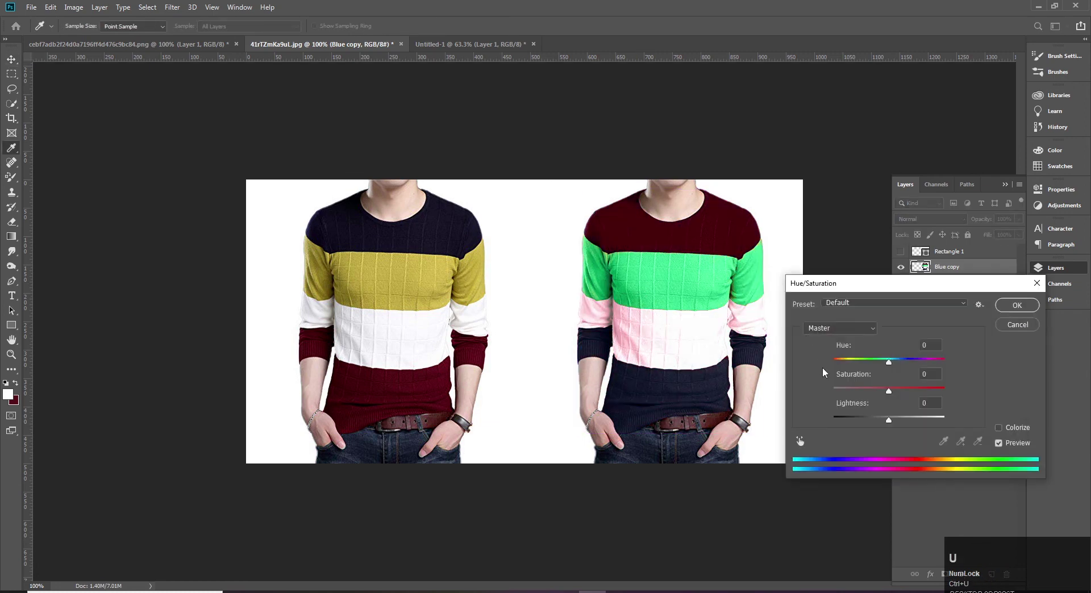
drag(886, 365, 864, 361)
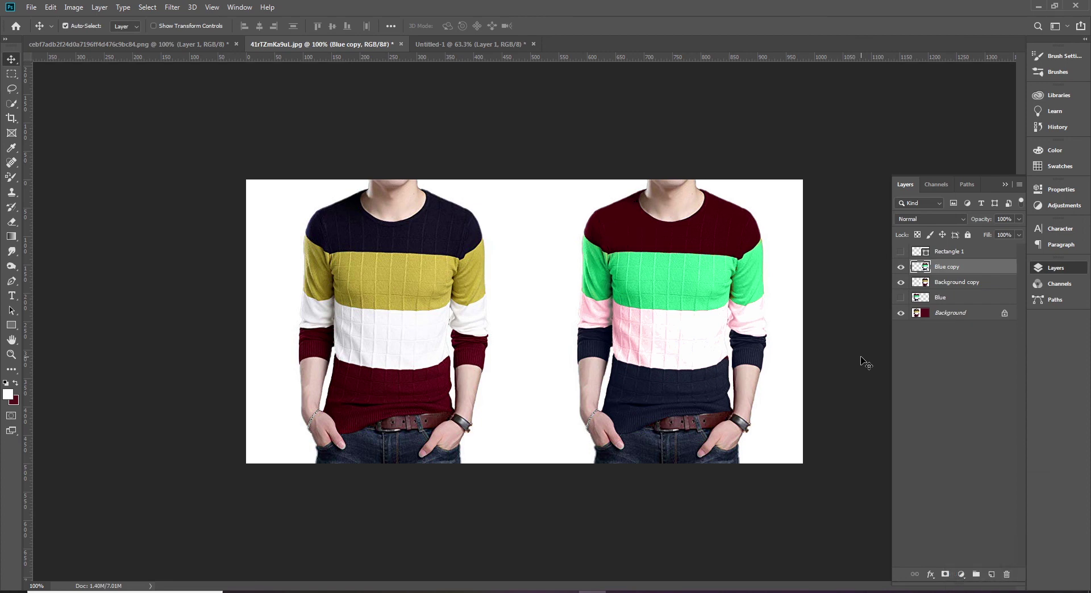